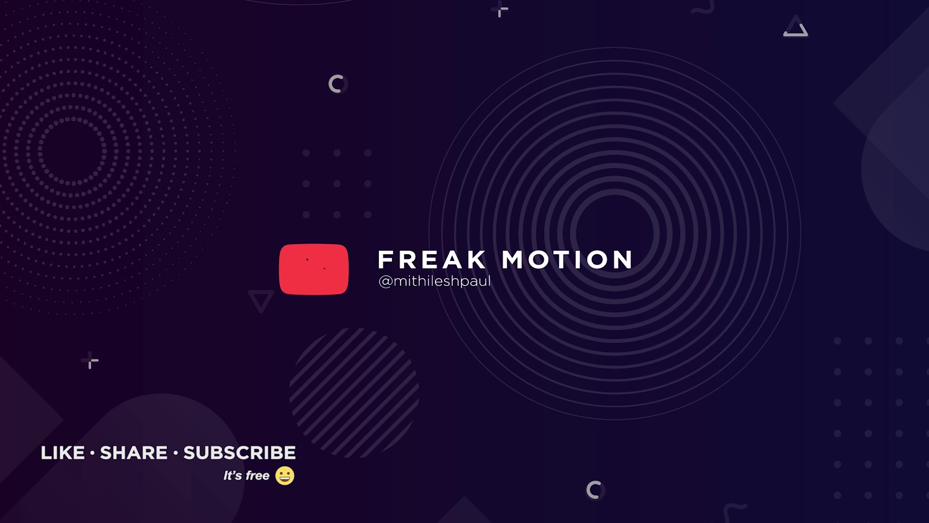
Step: Start a new composition so the Composition Settings dialog appears (1920×1080, 30 fps, 10 s)
{"action": "left_click", "coordinate": [577, 412]}
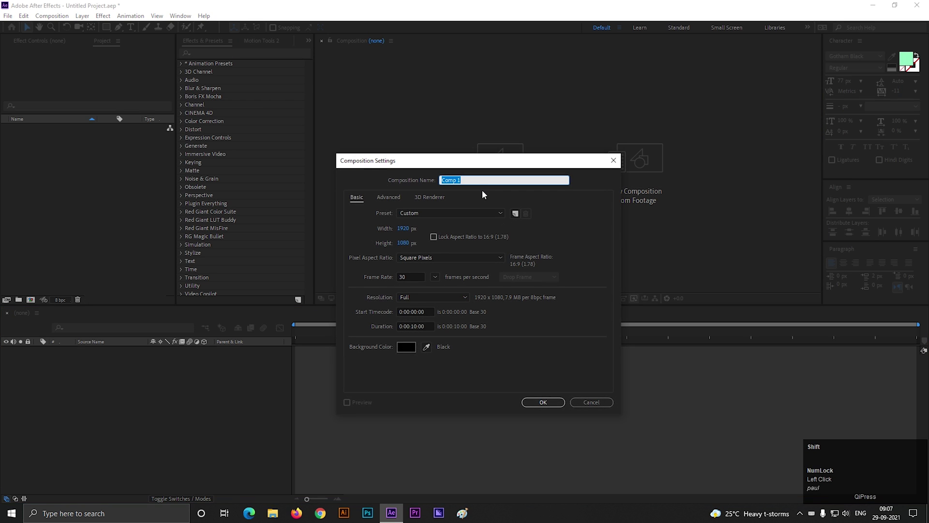
Step: Name the composition 'Seemless', keep 1920×1080 at 30 fps, and confirm it
{"action": "type", "text": "s"}
{"action": "type", "text": "emless"}
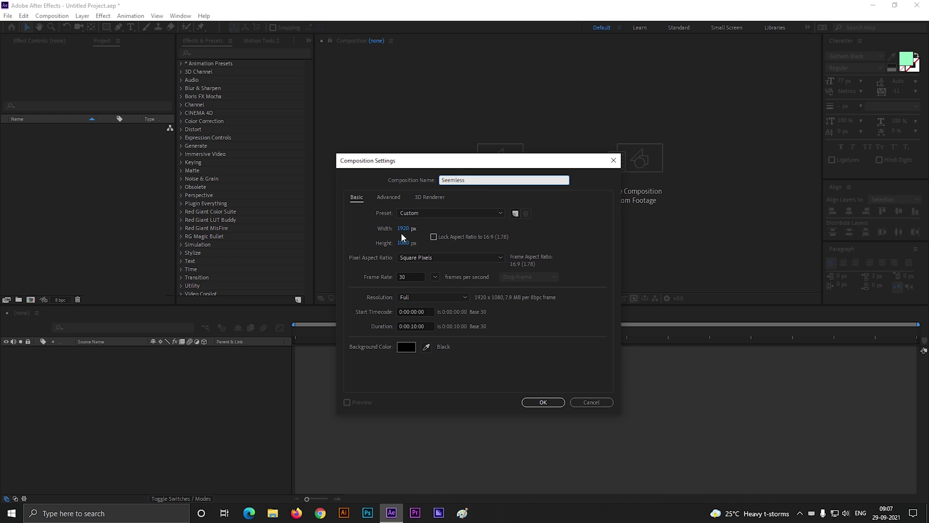
{"action": "left_click", "coordinate": [555, 406]}
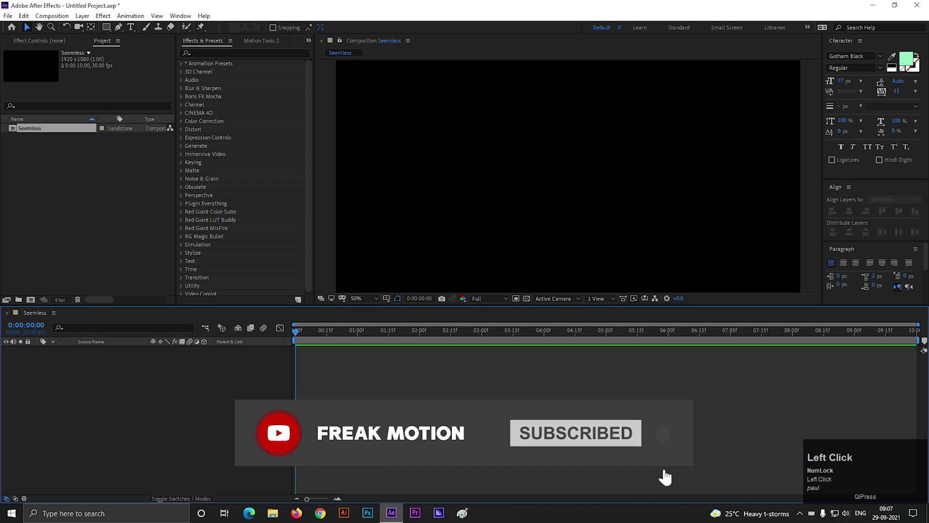
{"action": "left_click", "coordinate": [555, 388]}
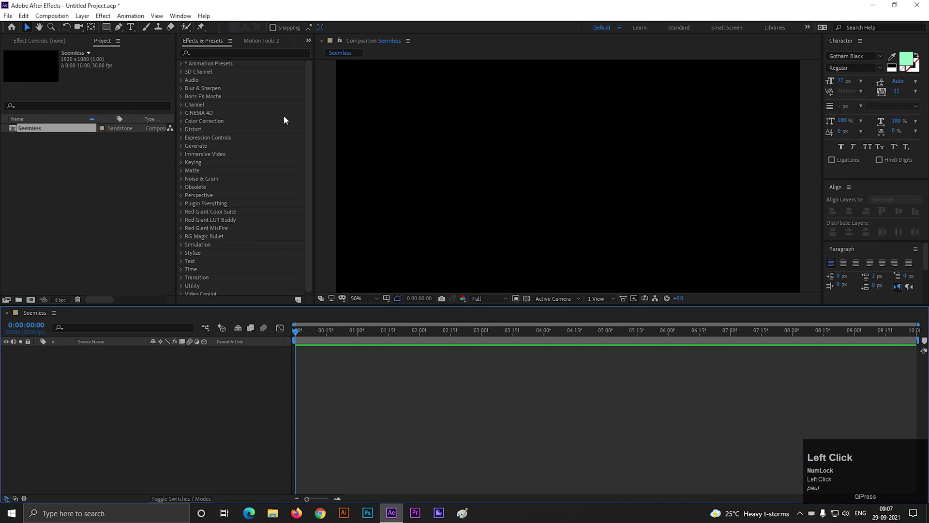
{"action": "scroll", "scroll_direction": "up", "scroll_amount": 3}
Step: Create a text layer reading 'MOTION GRAPHICS IS AWSOME' in Gotham Black
{"action": "left_click", "coordinate": [133, 29]}
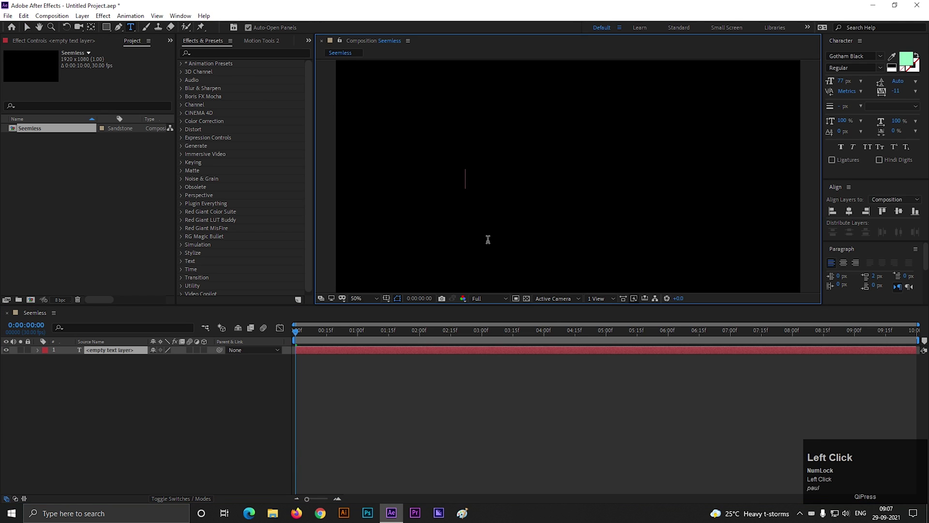
{"action": "key", "text": "shift+space"}
{"action": "key", "text": "shift+space"}
{"action": "key", "text": "shift+space"}
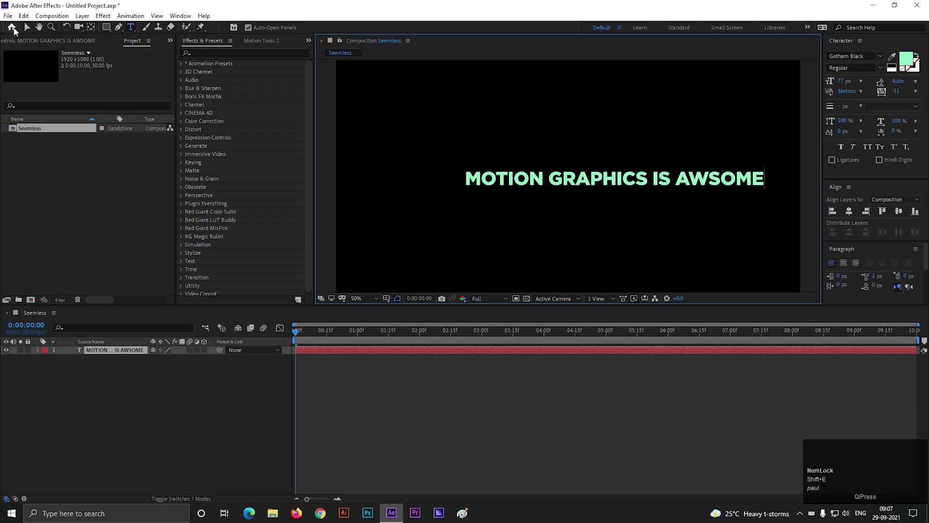
{"action": "left_click", "coordinate": [27, 33]}
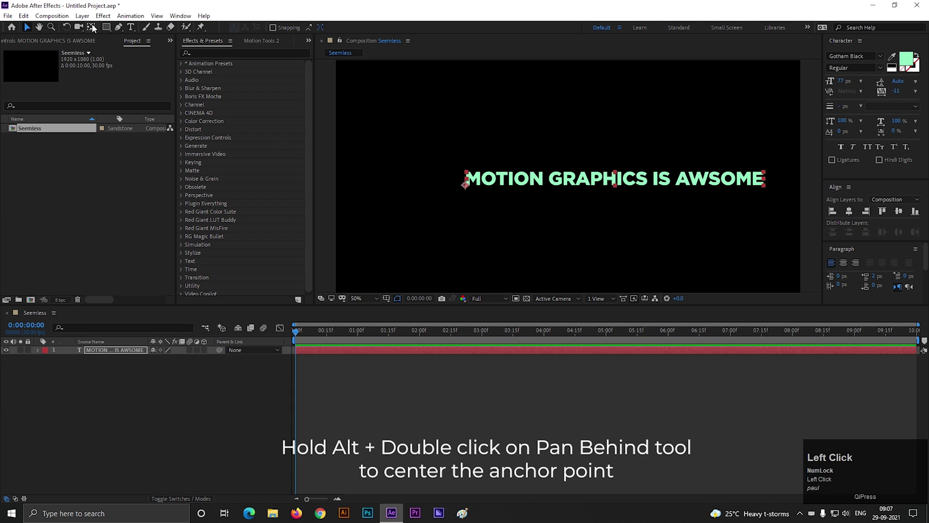
Step: Centre the text's anchor point and align the layer to the composition centre
{"action": "left_click", "coordinate": [97, 29]}
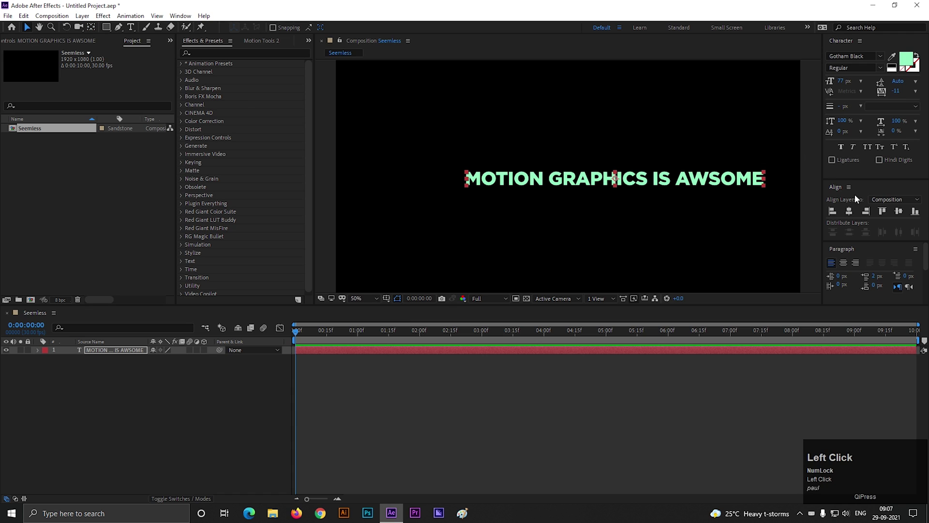
{"action": "scroll", "scroll_direction": "down", "scroll_amount": 3}
{"action": "scroll", "scroll_direction": "up", "scroll_amount": 3}
{"action": "left_click", "coordinate": [609, 208]}
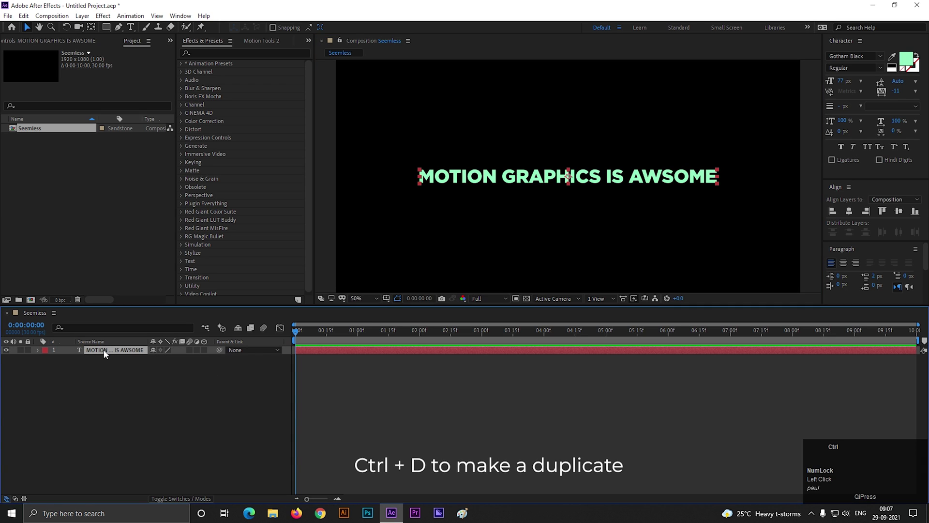
Step: Duplicate the text, add a 0% Opacity animator, keyframe Range Selector Start and enable its expression
{"action": "key", "text": "ctrl+d"}
{"action": "left_click_drag", "start_coordinate": [115, 358], "coordinate": [67, 405]}
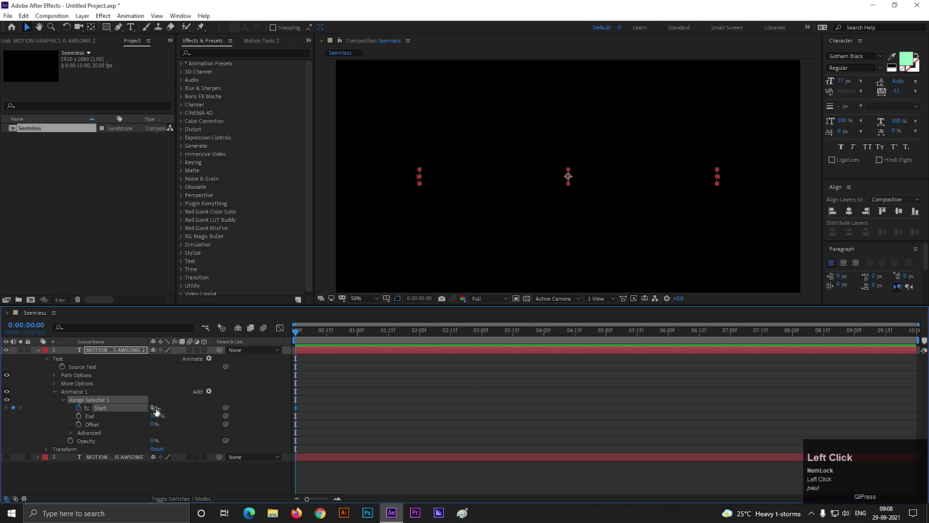
{"action": "left_click_drag", "start_coordinate": [302, 335], "coordinate": [282, 359]}
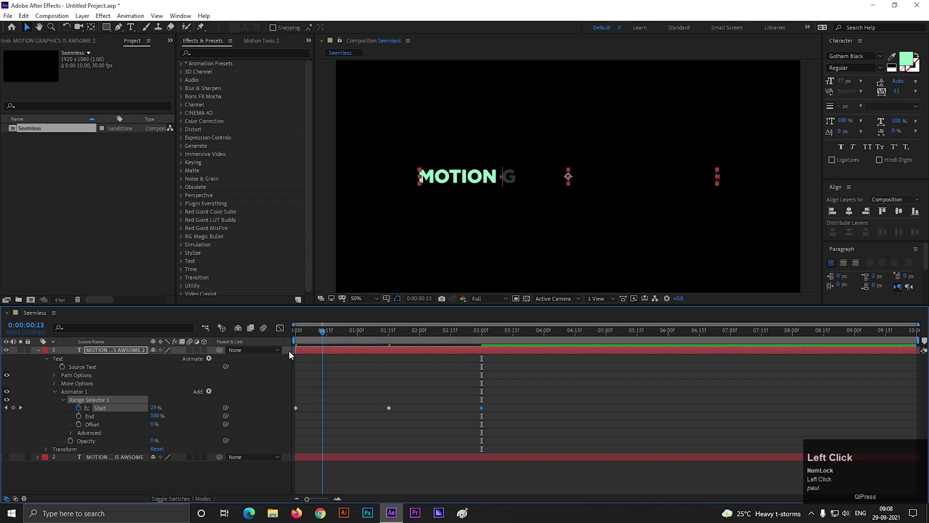
{"action": "key", "text": "space"}
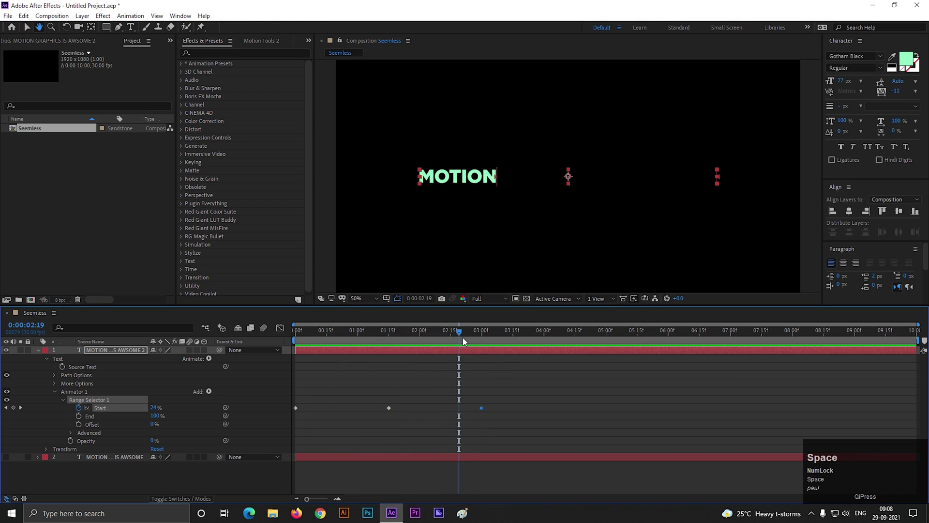
{"action": "left_click_drag", "start_coordinate": [457, 333], "coordinate": [81, 411]}
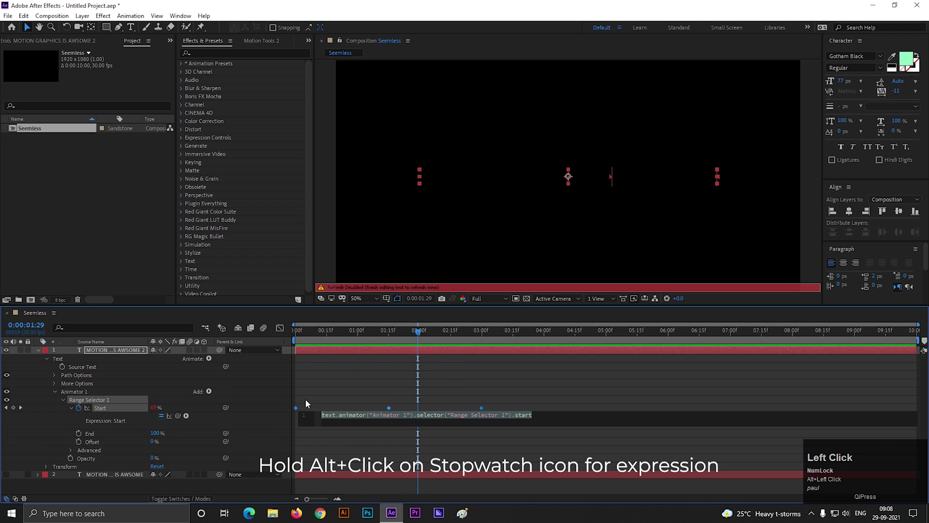
Step: Enter wiggle(2,50) as the Start expression, commit it and preview the wiggling reveal
{"action": "type", "text": "wigg"}
{"action": "key", "text": "Return"}
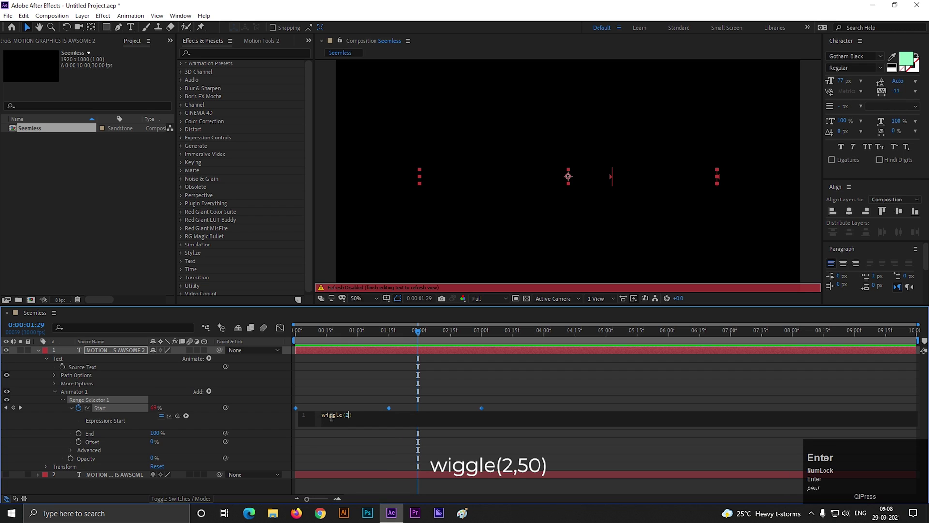
{"action": "key", "text": ","}
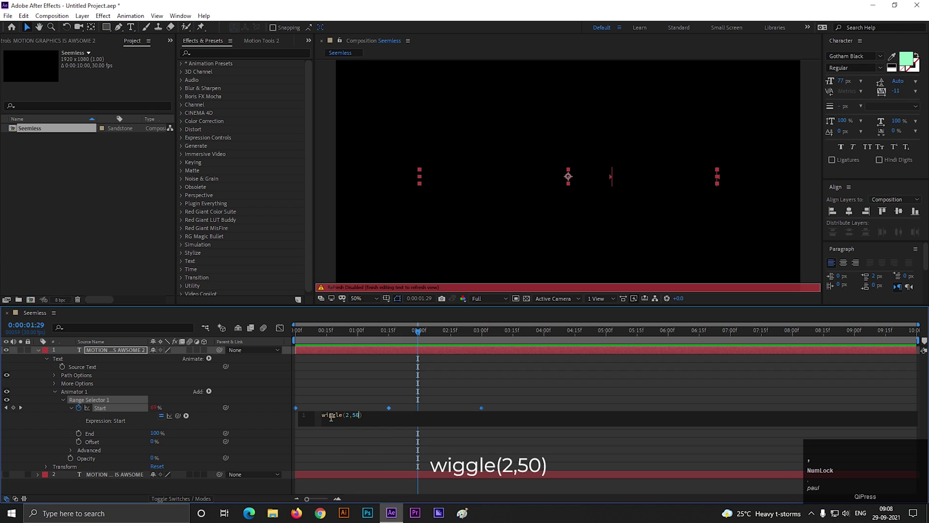
{"action": "left_click", "coordinate": [357, 446]}
{"action": "key", "text": "space"}
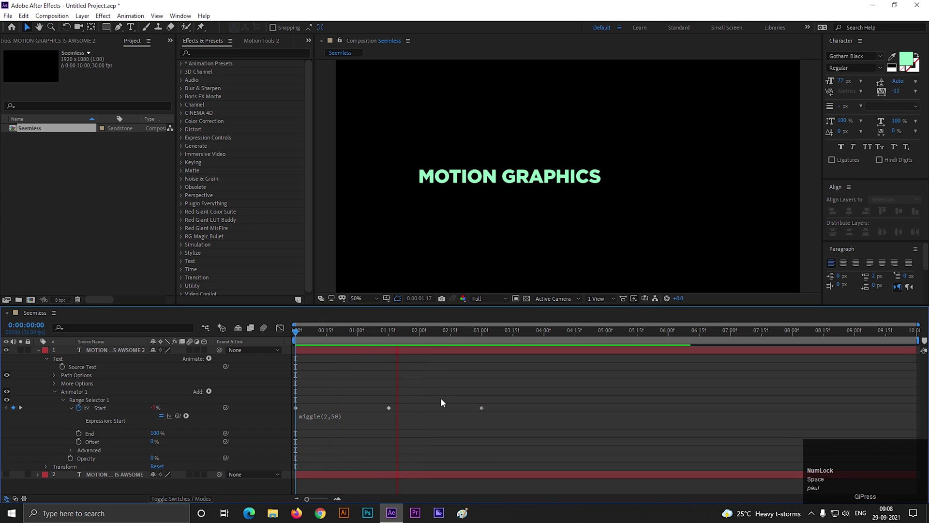
{"action": "key", "text": "space"}
{"action": "scroll", "scroll_direction": "down", "scroll_amount": 3}
Step: Under Range Selector Advanced, switch Randomize Order to On
{"action": "left_click", "coordinate": [73, 455]}
{"action": "scroll", "scroll_direction": "down", "scroll_amount": 3}
{"action": "left_click_drag", "start_coordinate": [162, 468], "coordinate": [395, 391]}
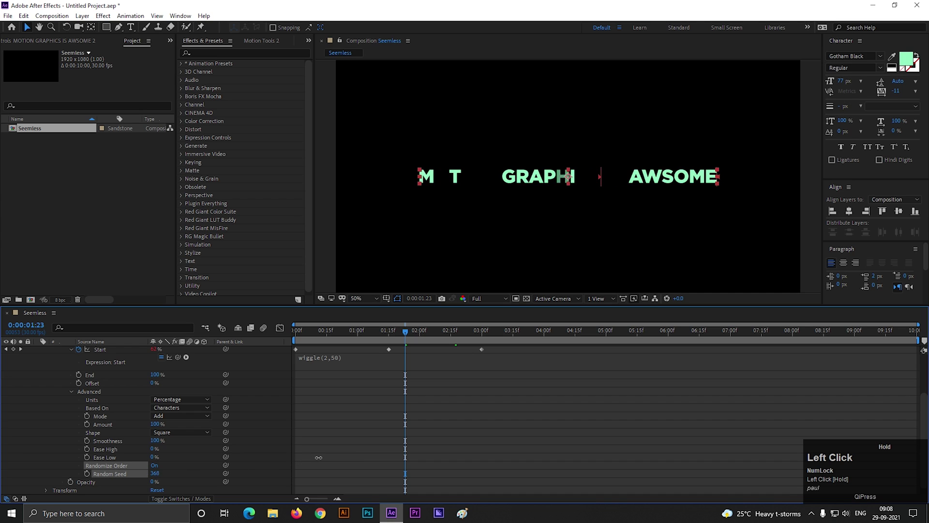
{"action": "scroll", "scroll_direction": "up", "scroll_amount": 3}
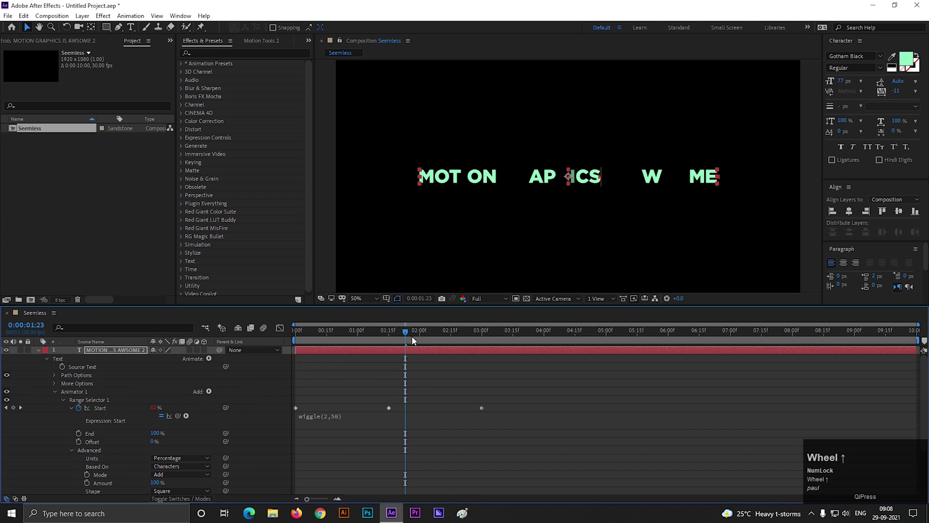
Step: Preview the randomized letter reveal from the start of the timeline and stop playback
{"action": "left_click", "coordinate": [409, 335]}
{"action": "key", "text": "space"}
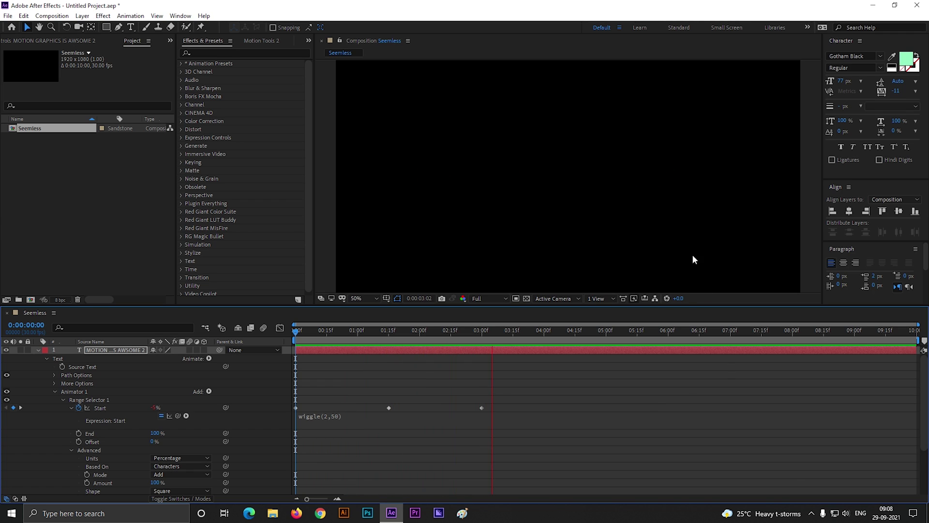
{"action": "key", "text": "space"}
{"action": "scroll", "scroll_direction": "up", "scroll_amount": 3}
Step: Give the lower text copy no fill and a 3 px stroke, preview both copies, then precompose them as 'text 1'
{"action": "double_click", "coordinate": [43, 353]}
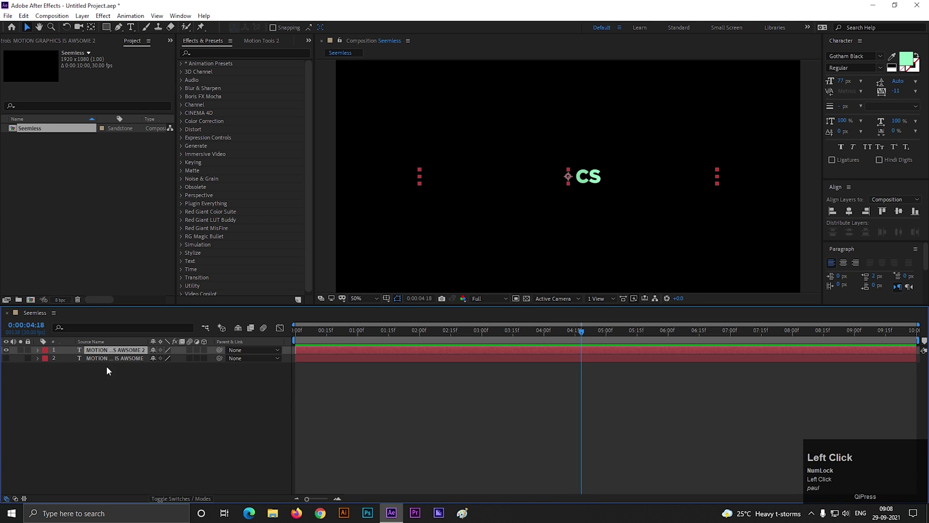
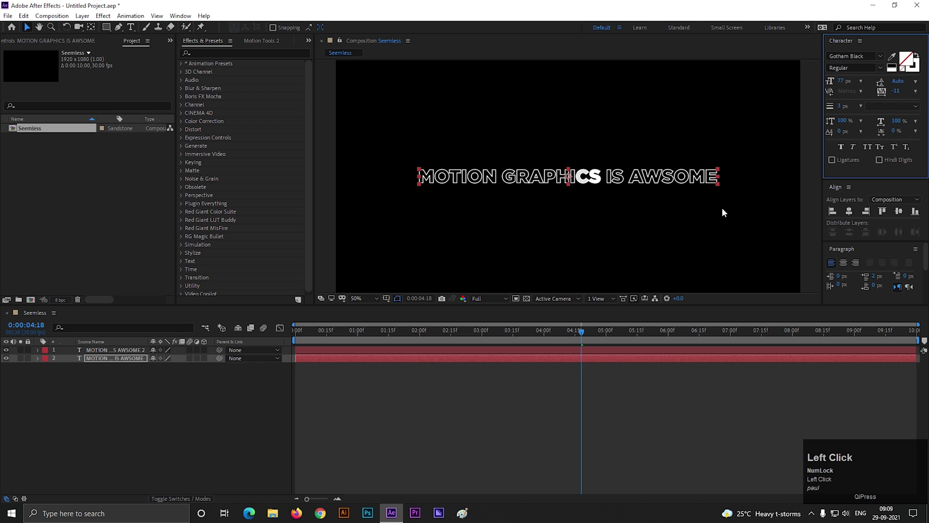
{"action": "left_click_drag", "start_coordinate": [390, 360], "coordinate": [350, 399]}
{"action": "key", "text": "space"}
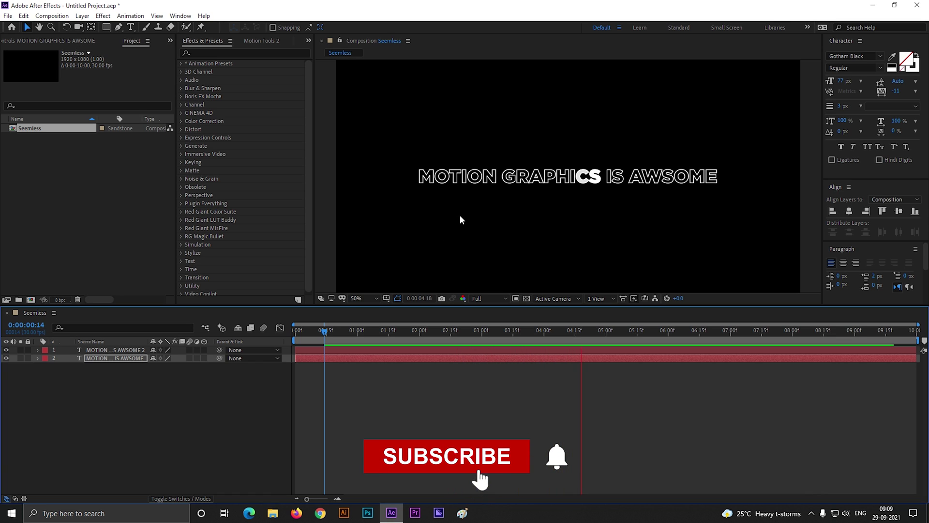
{"action": "key", "text": "space"}
{"action": "left_click", "coordinate": [158, 406]}
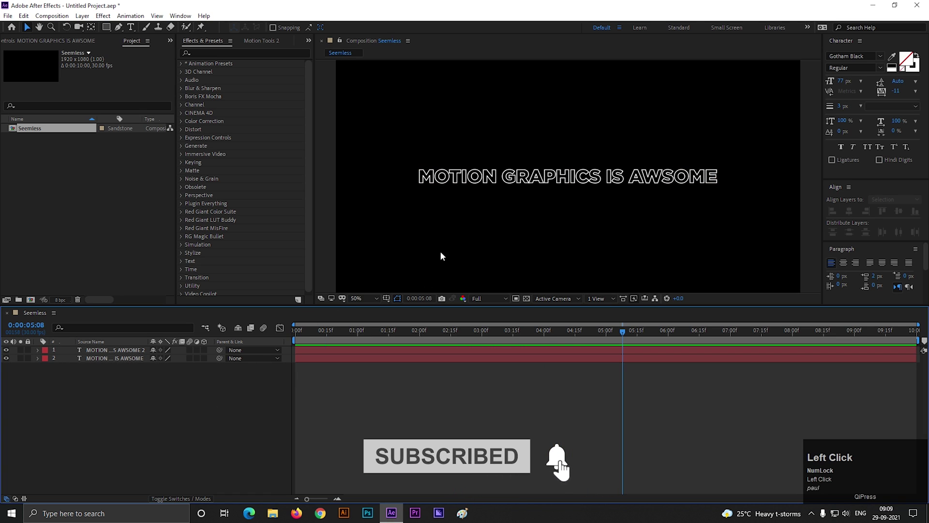
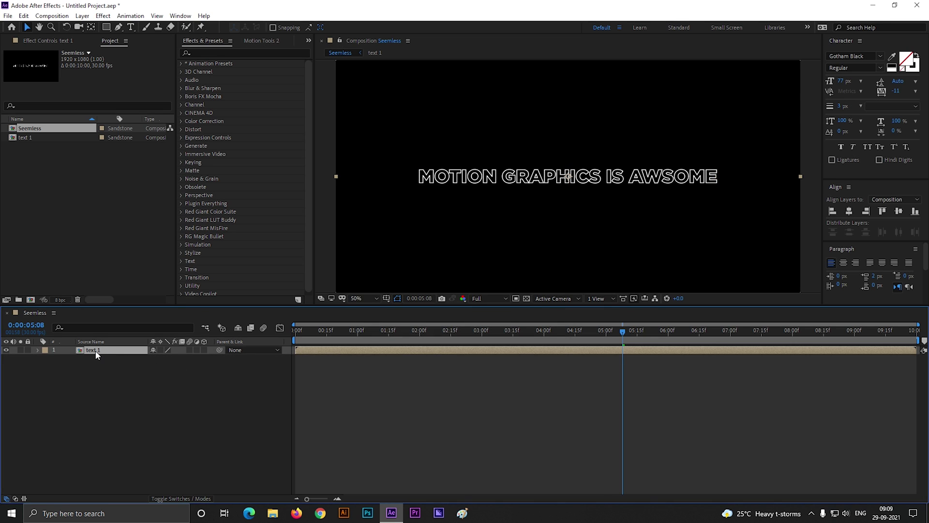
Step: Shrink the text 1 composition to about 1320×166 so it hugs the phrase
{"action": "left_click", "coordinate": [130, 393]}
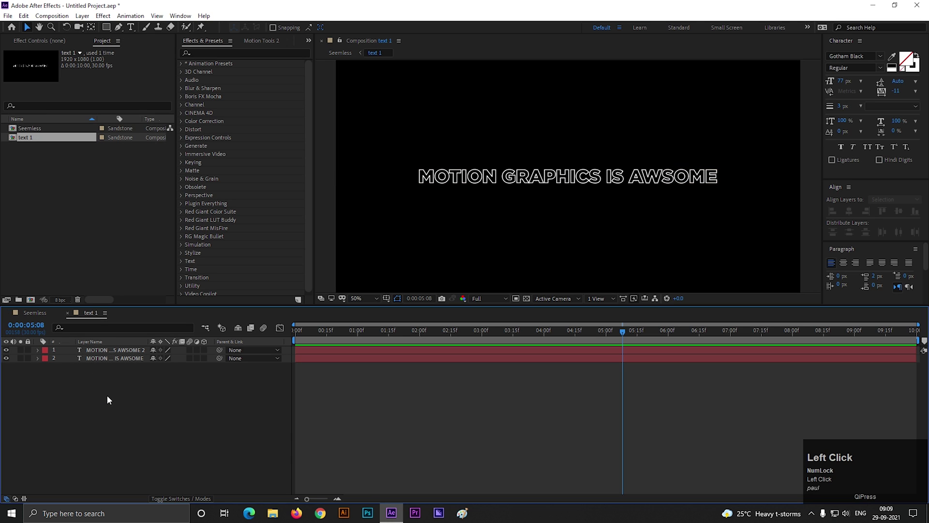
{"action": "key", "text": "ctrl+k"}
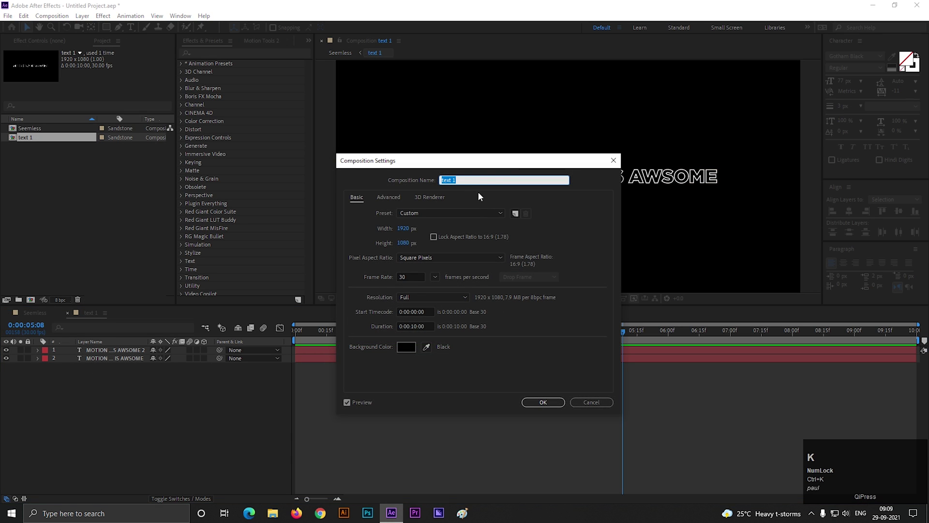
{"action": "left_click_drag", "start_coordinate": [477, 167], "coordinate": [160, 238]}
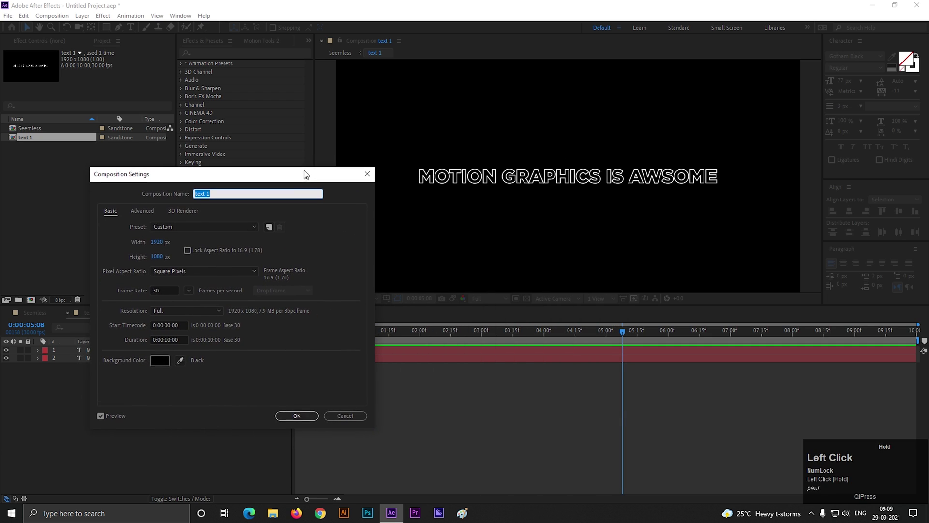
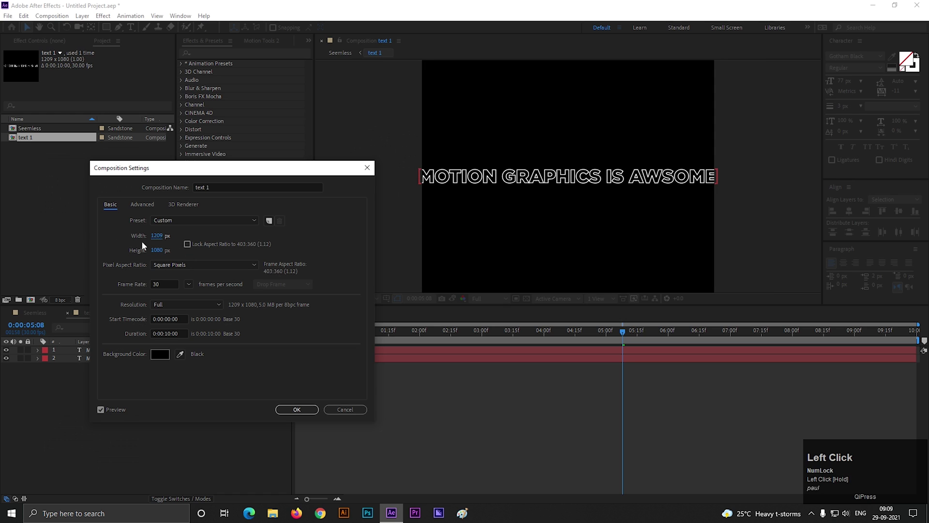
{"action": "left_click_drag", "start_coordinate": [159, 242], "coordinate": [37, 315]}
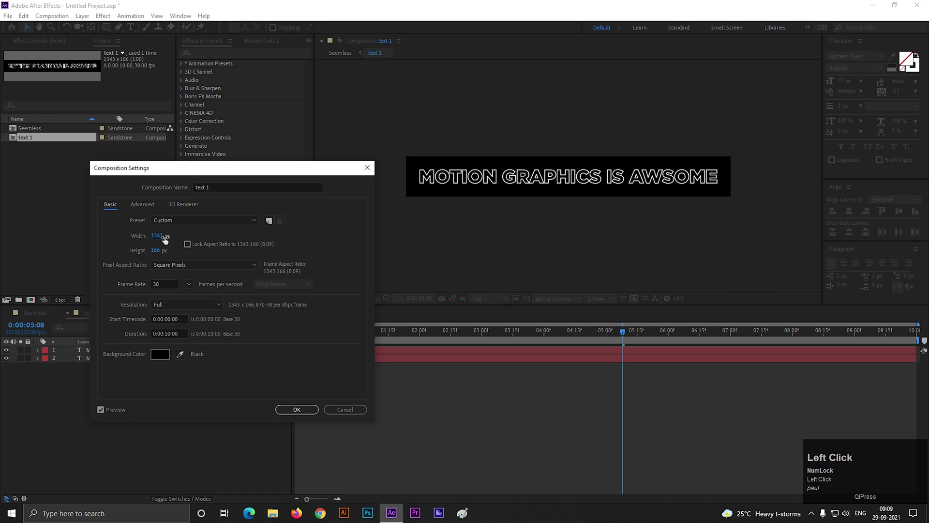
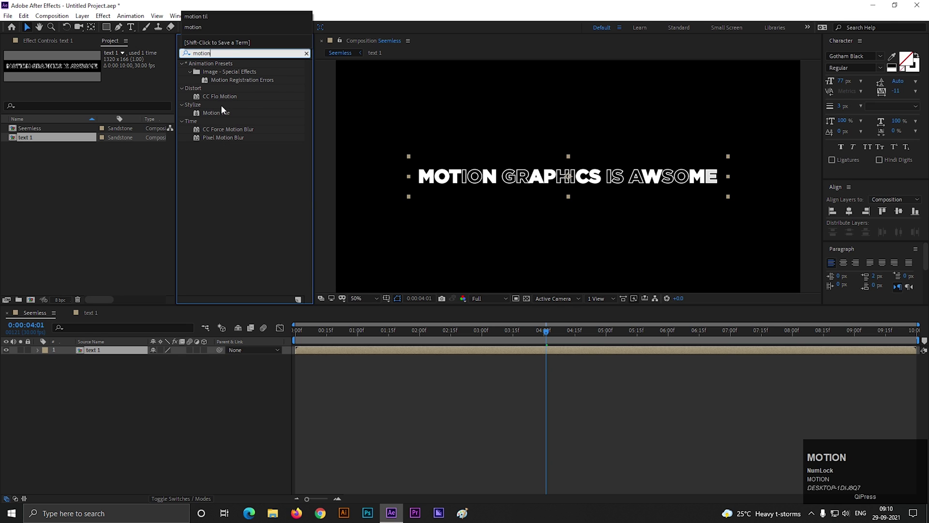
Step: Apply Motion Tile to text 1 with Output Width 770 and Output Height 370 so the phrase repeats
{"action": "left_click_drag", "start_coordinate": [223, 119], "coordinate": [501, 203]}
{"action": "scroll", "scroll_direction": "down", "scroll_amount": 3}
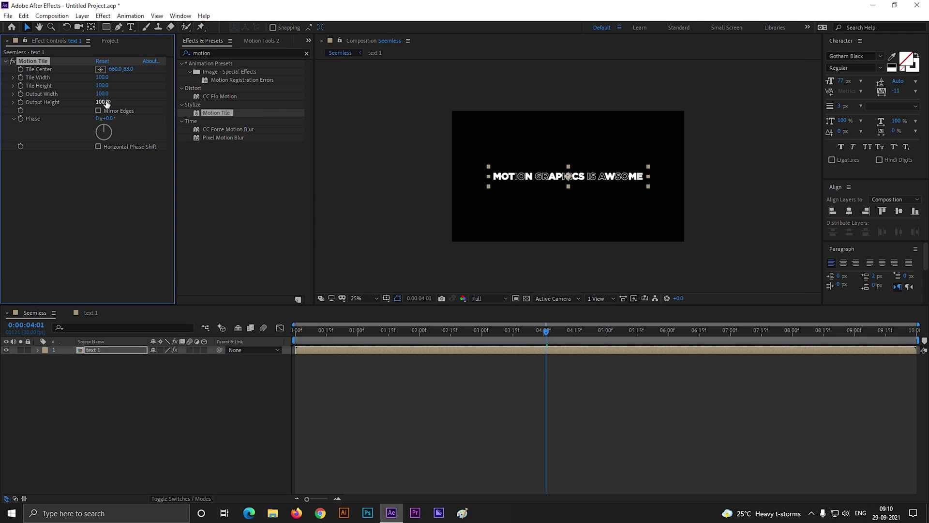
{"action": "left_click_drag", "start_coordinate": [105, 96], "coordinate": [641, 189]}
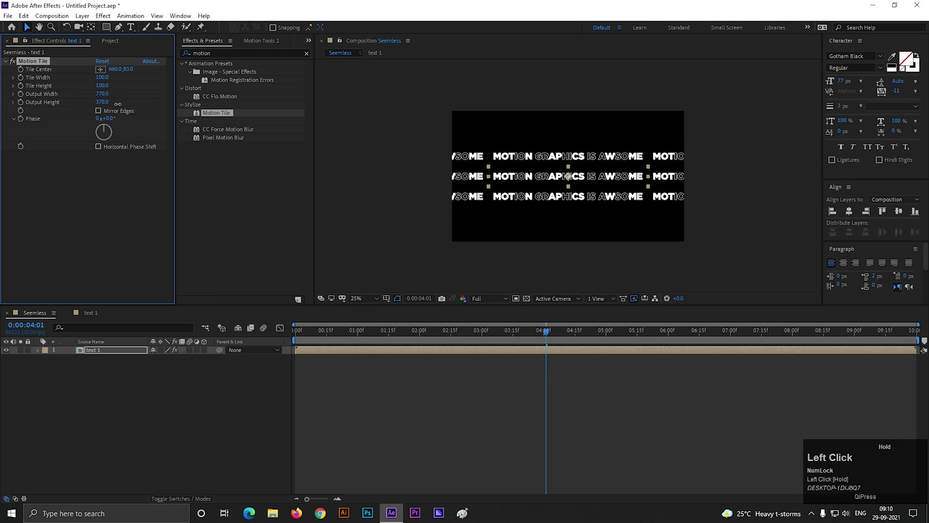
{"action": "scroll", "scroll_direction": "up", "scroll_amount": 3}
{"action": "scroll", "scroll_direction": "down", "scroll_amount": 3}
Step: Return to the text 1 composition to adjust its size
{"action": "left_click", "coordinate": [164, 382]}
{"action": "scroll", "scroll_direction": "up", "scroll_amount": 3}
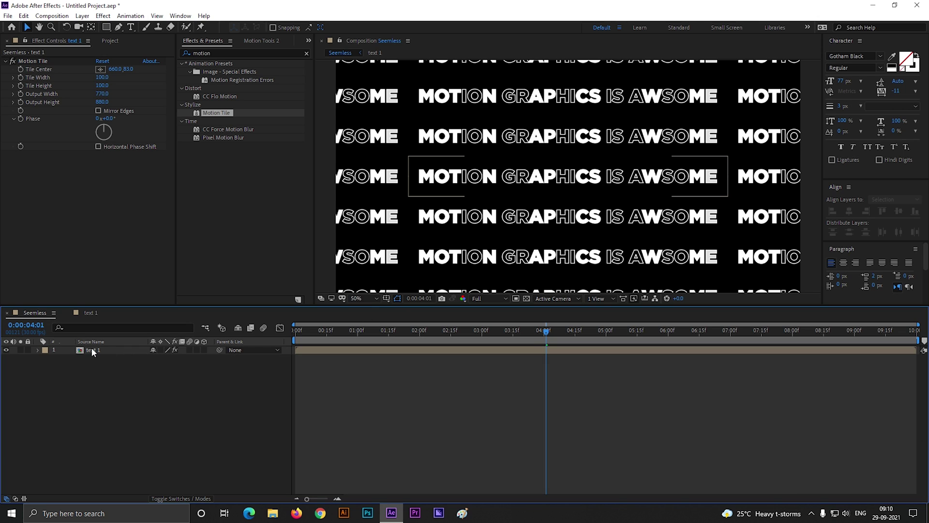
{"action": "left_click", "coordinate": [94, 350]}
Step: Raise the text 1 composition height to 202 px (1320×202) for more row spacing, and confirm
{"action": "key", "text": "ctrl+k"}
{"action": "left_click_drag", "start_coordinate": [160, 254], "coordinate": [158, 251]}
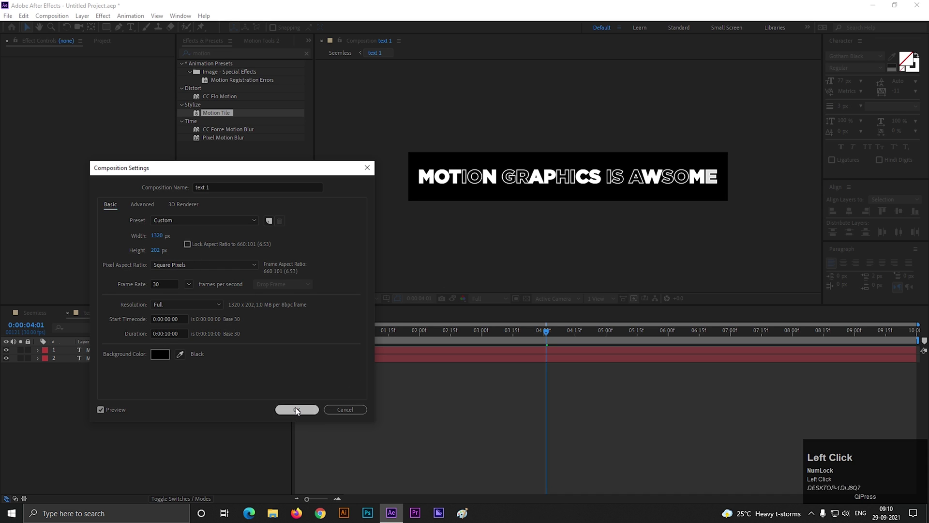
{"action": "scroll", "scroll_direction": "down", "scroll_amount": 3}
{"action": "scroll", "scroll_direction": "up", "scroll_amount": 3}
{"action": "scroll", "scroll_direction": "down", "scroll_amount": 3}
{"action": "left_click", "coordinate": [128, 443]}
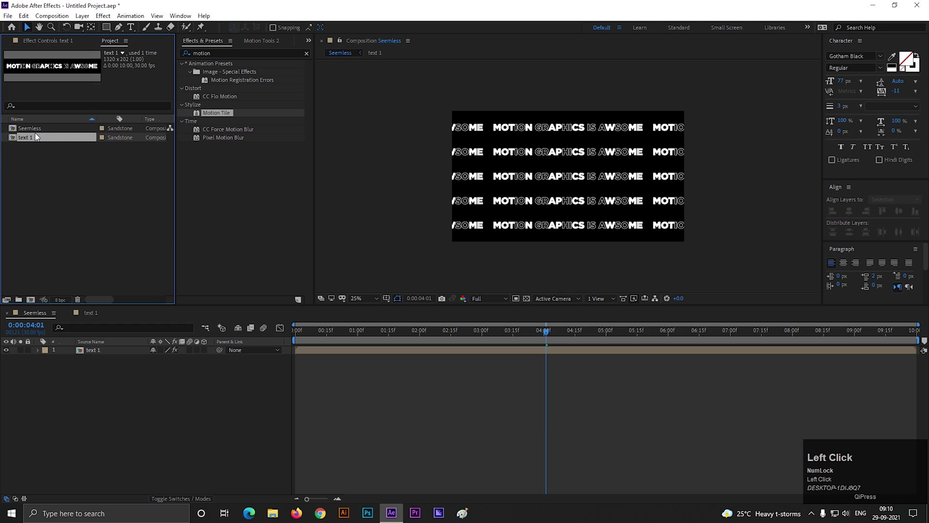
Step: Duplicate text 1 as text 2, place it in Seemless and fill its lettering solid mint green
{"action": "key", "text": "ctrl+d"}
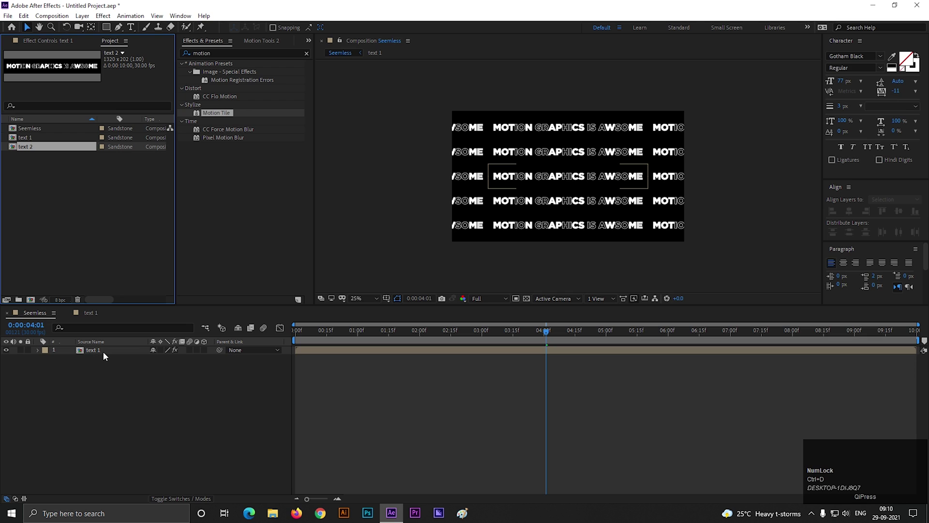
{"action": "left_click_drag", "start_coordinate": [104, 354], "coordinate": [116, 353]}
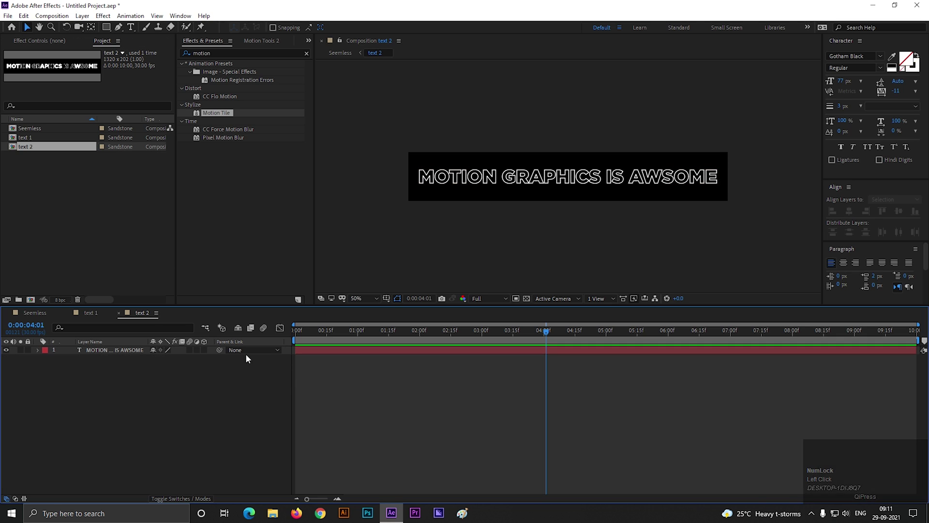
{"action": "left_click", "coordinate": [103, 377]}
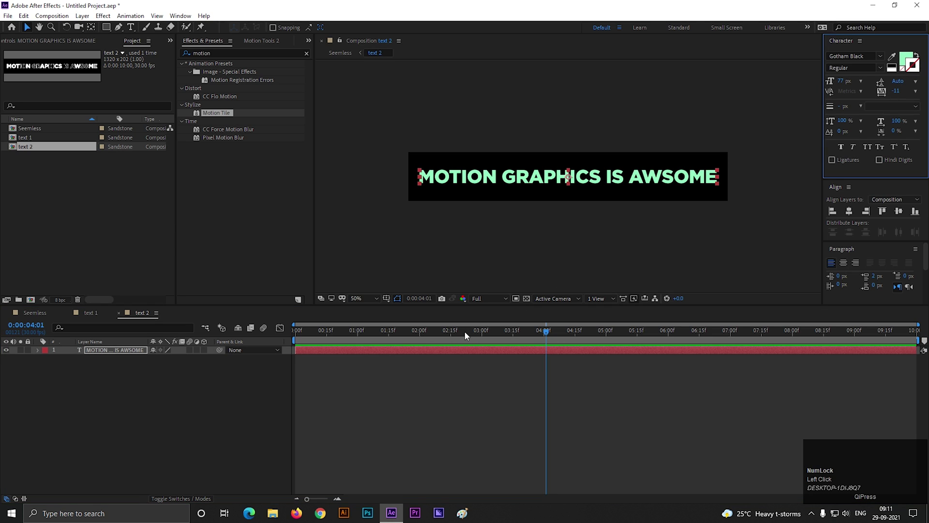
Step: Copy text 1's Motion Tile effect onto text 2 in the Seemless composition
{"action": "left_click", "coordinate": [151, 395]}
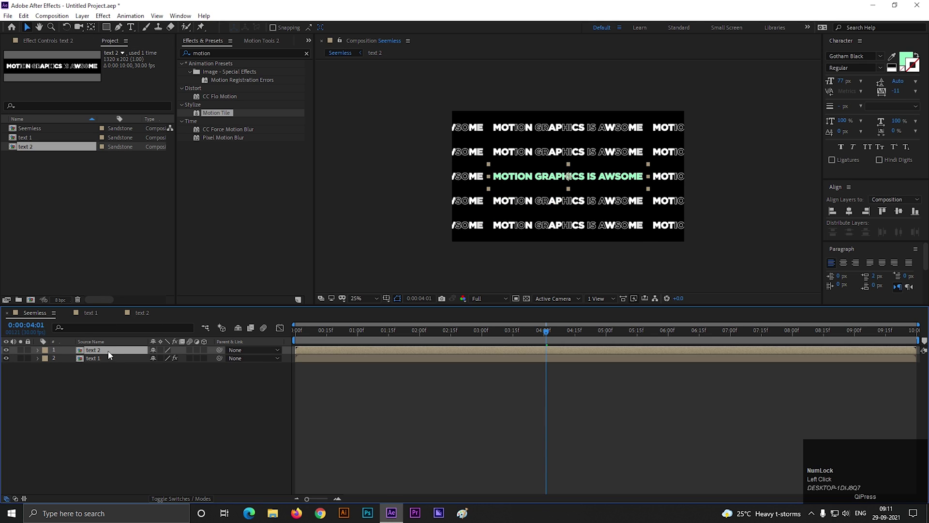
{"action": "left_click", "coordinate": [106, 361]}
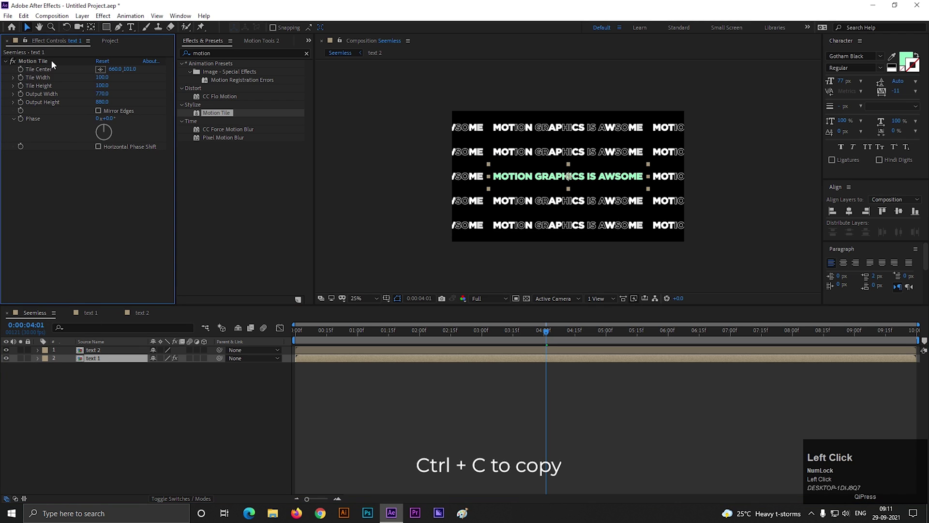
{"action": "key", "text": "ctrl+c"}
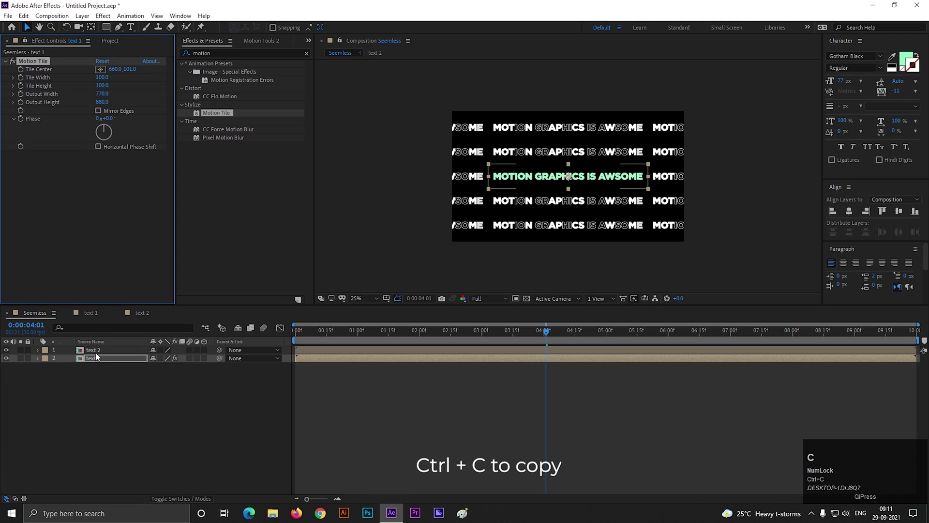
{"action": "double_click", "coordinate": [97, 356]}
{"action": "key", "text": "ctrl+v"}
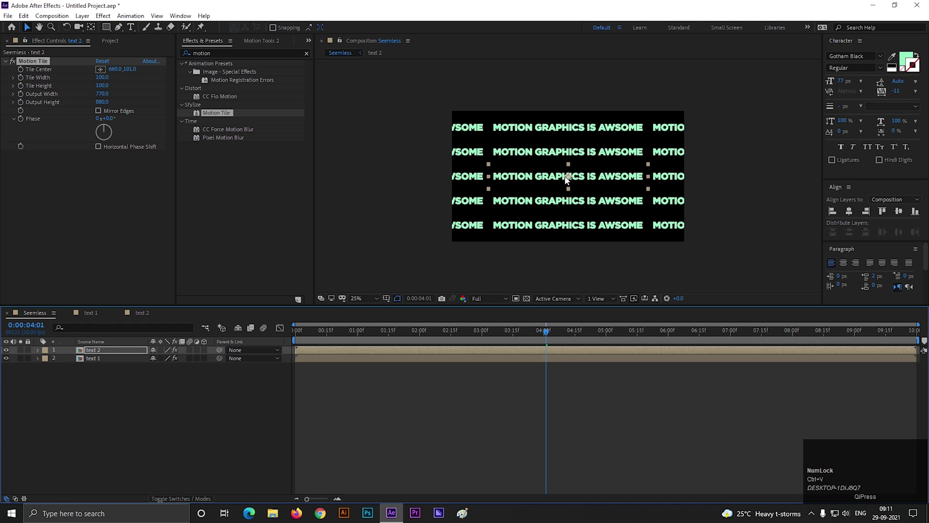
Step: Offset text 2's Tile Center so green rows sit between white rows, adding a starting keyframe
{"action": "left_click_drag", "start_coordinate": [570, 180], "coordinate": [585, 158]}
{"action": "scroll", "scroll_direction": "up", "scroll_amount": 3}
{"action": "scroll", "scroll_direction": "down", "scroll_amount": 3}
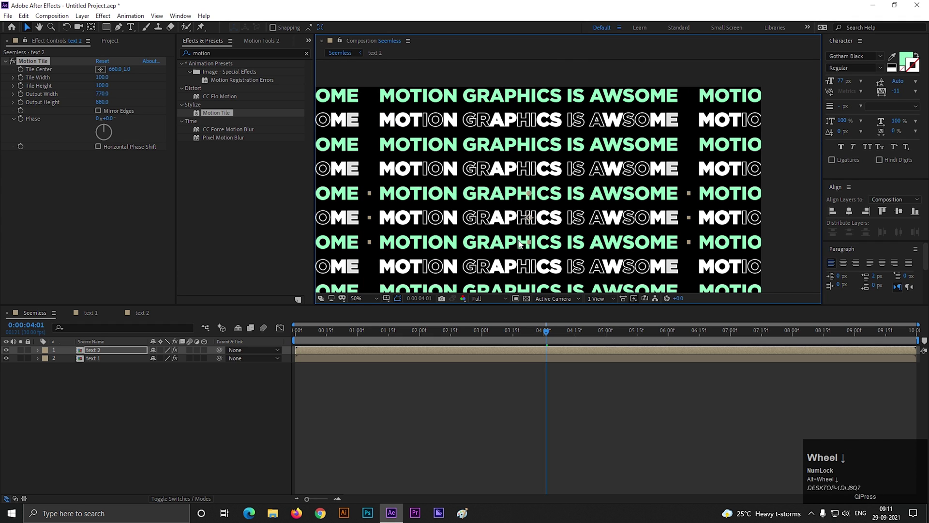
{"action": "key", "text": "Down"}
{"action": "scroll", "scroll_direction": "down", "scroll_amount": 3}
Step: Keyframe text 2's Tile Center from 660 to -659 across the timeline and preview the slide
{"action": "left_click_drag", "start_coordinate": [301, 339], "coordinate": [119, 73]}
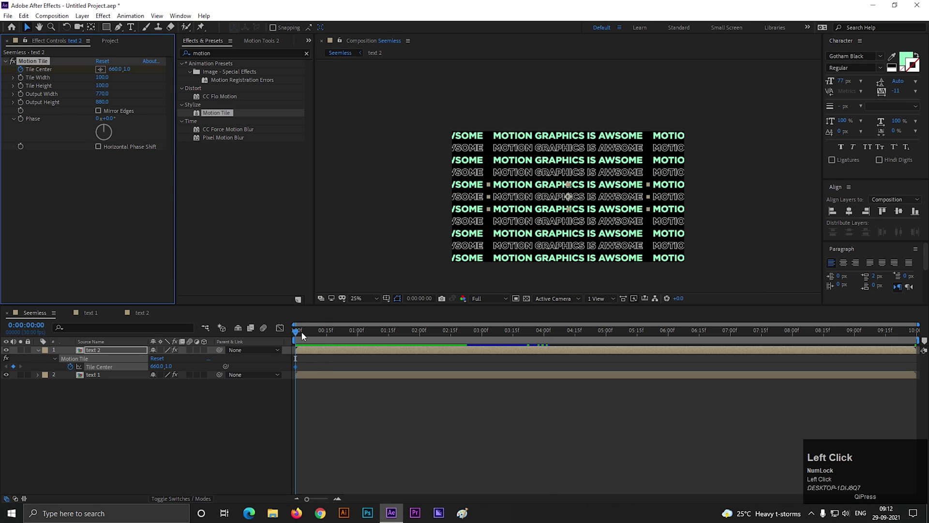
{"action": "left_click_drag", "start_coordinate": [507, 336], "coordinate": [810, 337]}
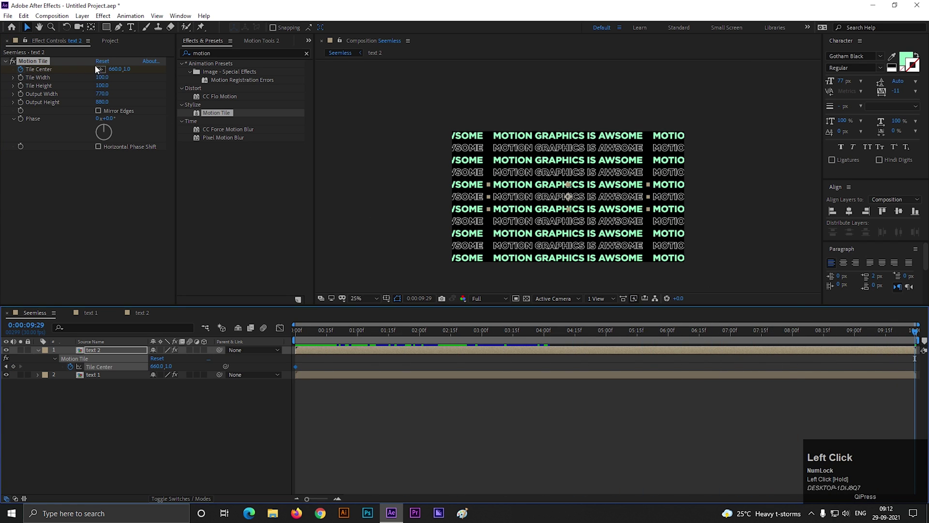
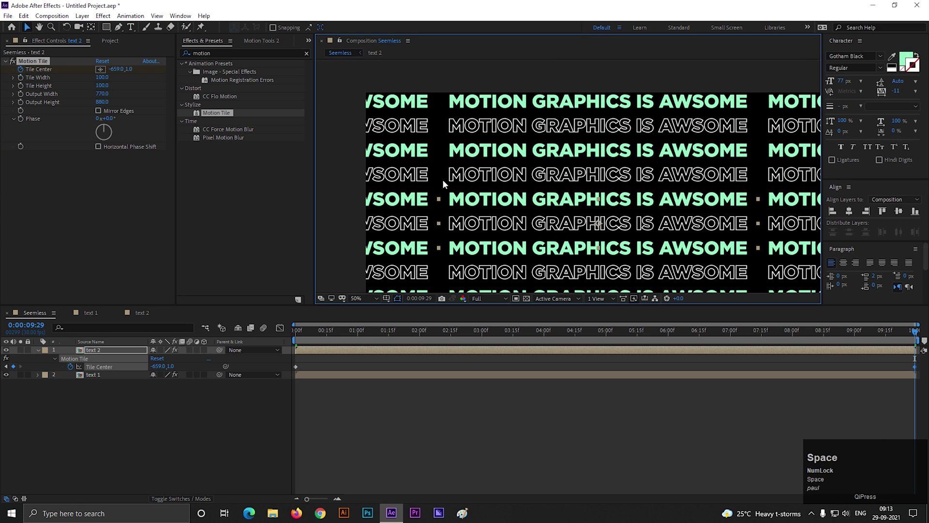
{"action": "scroll", "scroll_direction": "down", "scroll_amount": 3}
{"action": "left_click", "coordinate": [458, 342]}
{"action": "key", "text": "space"}
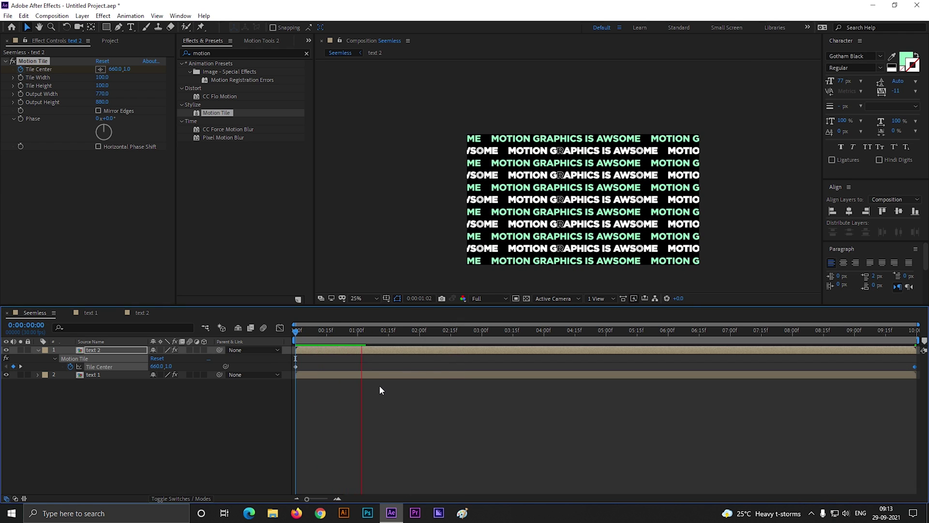
{"action": "key", "text": "space"}
{"action": "left_click", "coordinate": [404, 406]}
{"action": "key", "text": "space"}
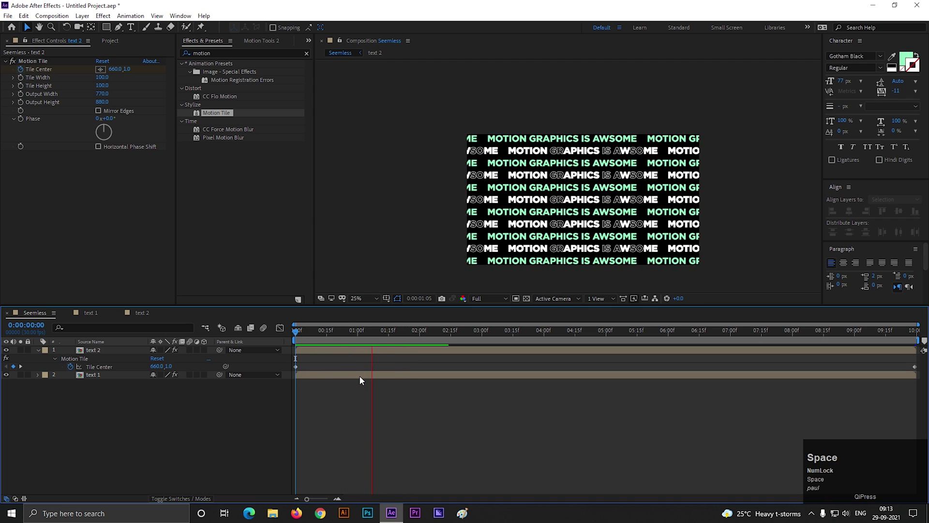
Step: At the last frame, shift text 1's Tile Center X the other way to about 1987
{"action": "key", "text": "space"}
{"action": "left_click_drag", "start_coordinate": [395, 391], "coordinate": [372, 412]}
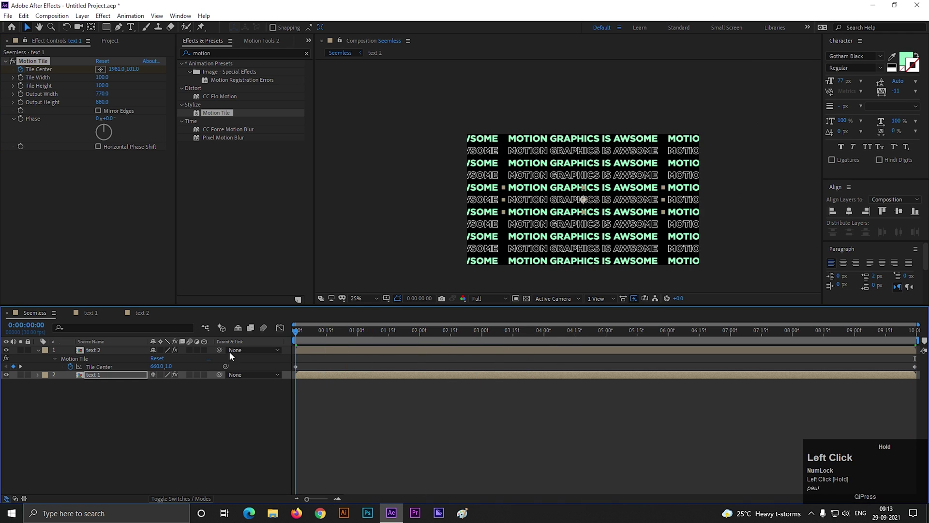
Step: Preview text 1's tile slide from 660 to 951.6 at two seconds, then deselect the layers
{"action": "key", "text": "space"}
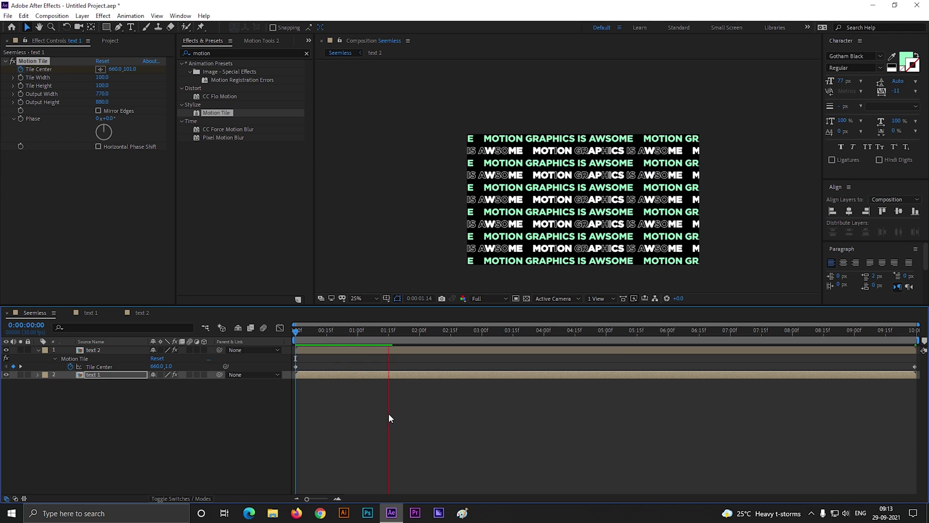
{"action": "key", "text": "space"}
{"action": "left_click", "coordinate": [409, 340]}
{"action": "key", "text": "space"}
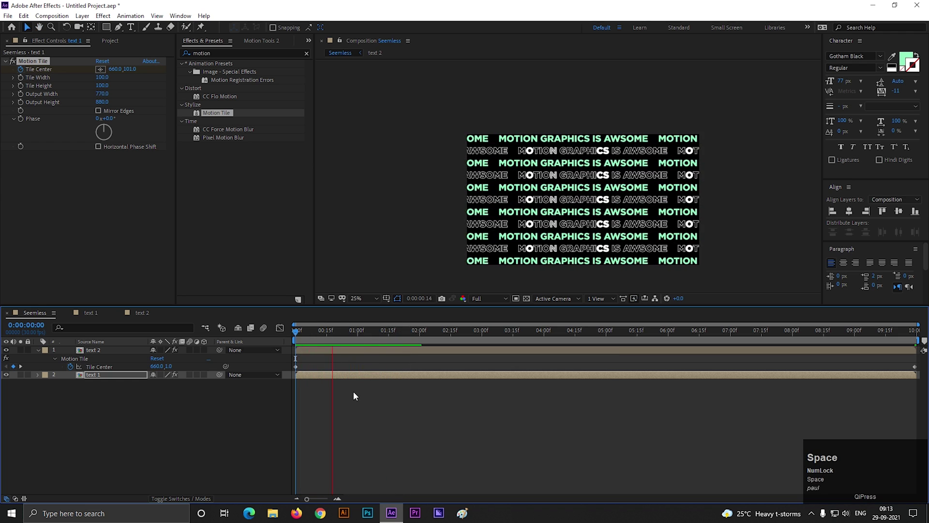
{"action": "key", "text": "space"}
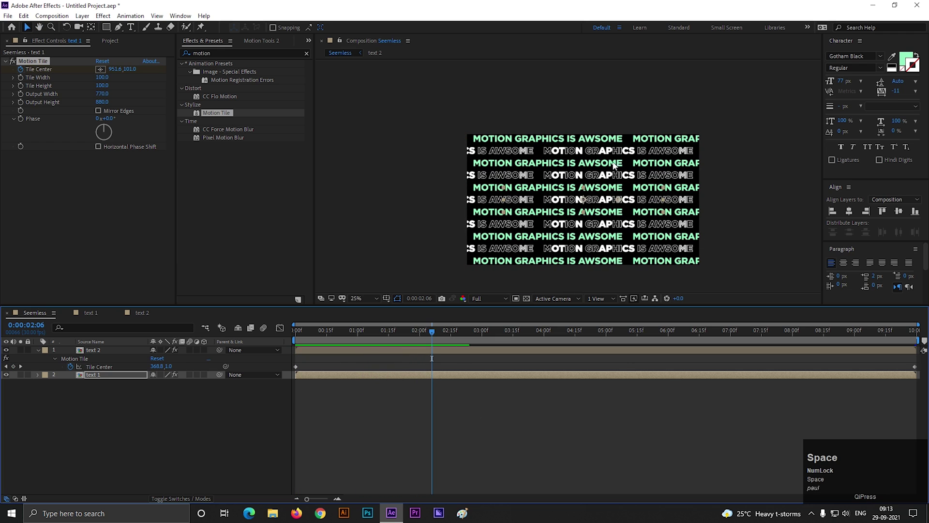
{"action": "left_click", "coordinate": [39, 353]}
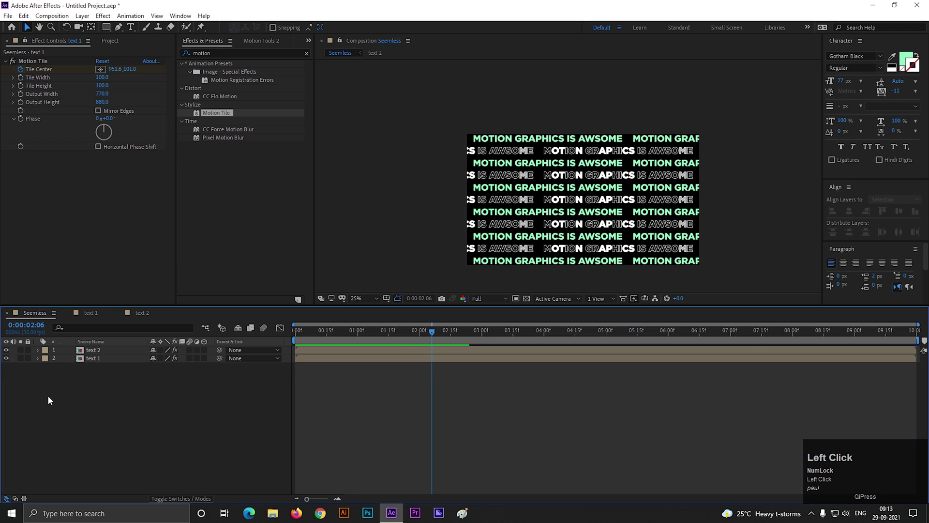
Step: Pre-compose both text layers into a composition named render and open it
{"action": "right_click", "coordinate": [104, 355]}
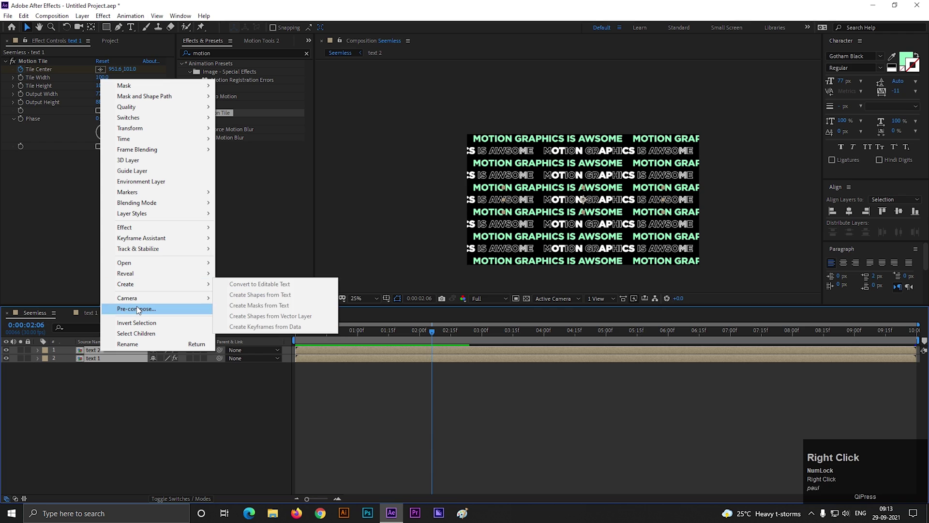
{"action": "left_click", "coordinate": [140, 310]}
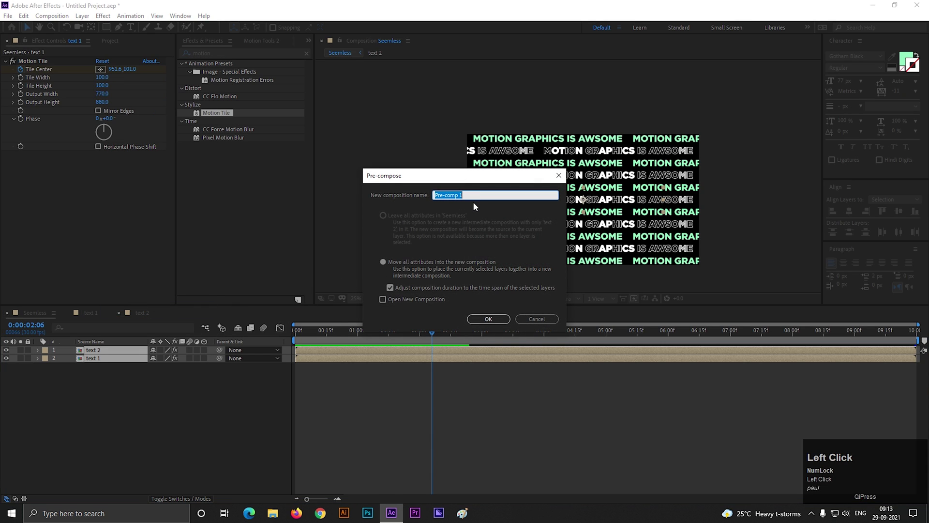
{"action": "type", "text": "render"}
{"action": "key", "text": "Return"}
{"action": "left_click", "coordinate": [210, 376]}
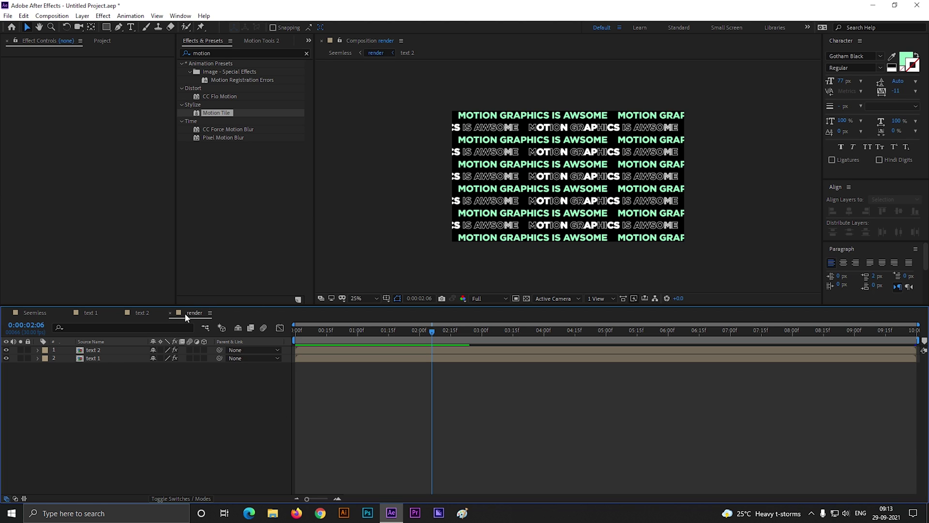
Step: Raise the render composition's height via Composition Settings so the tiled rows fill a tall block
{"action": "key", "text": "ctrl+k"}
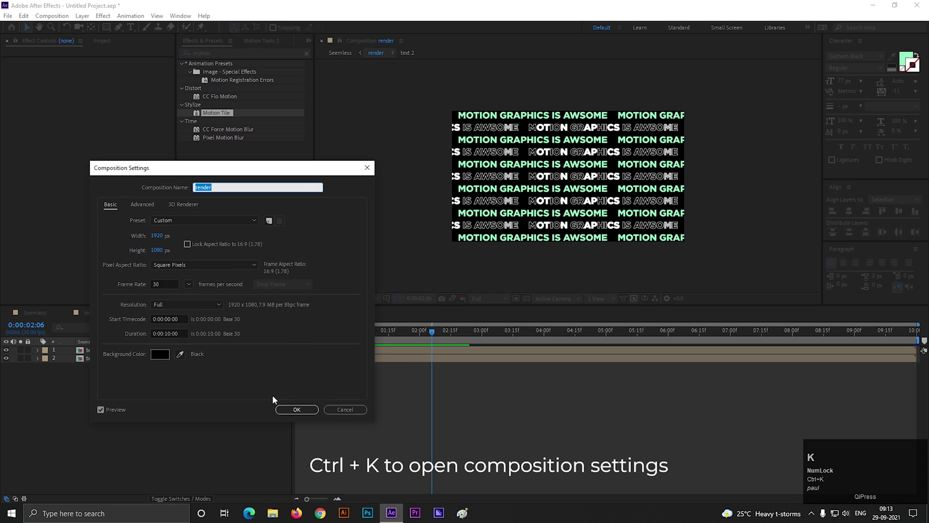
{"action": "left_click", "coordinate": [158, 252]}
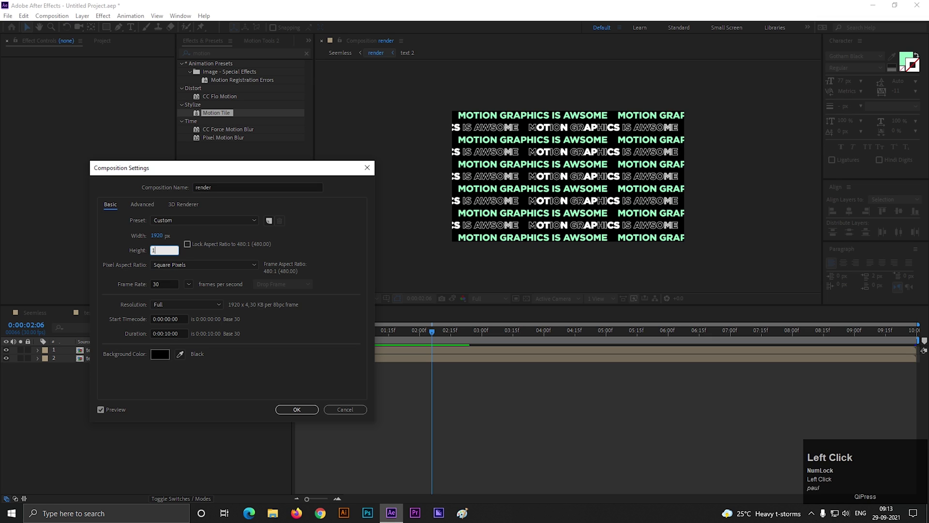
{"action": "key", "text": "Return"}
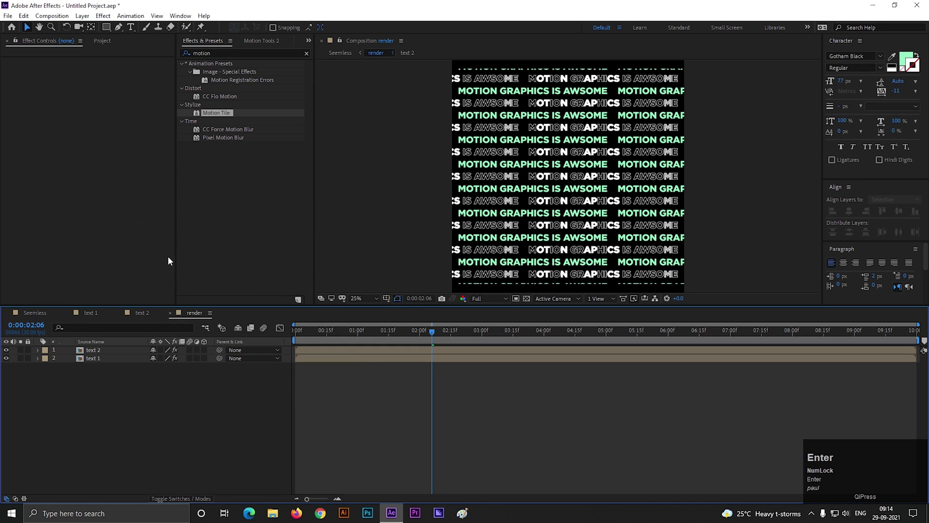
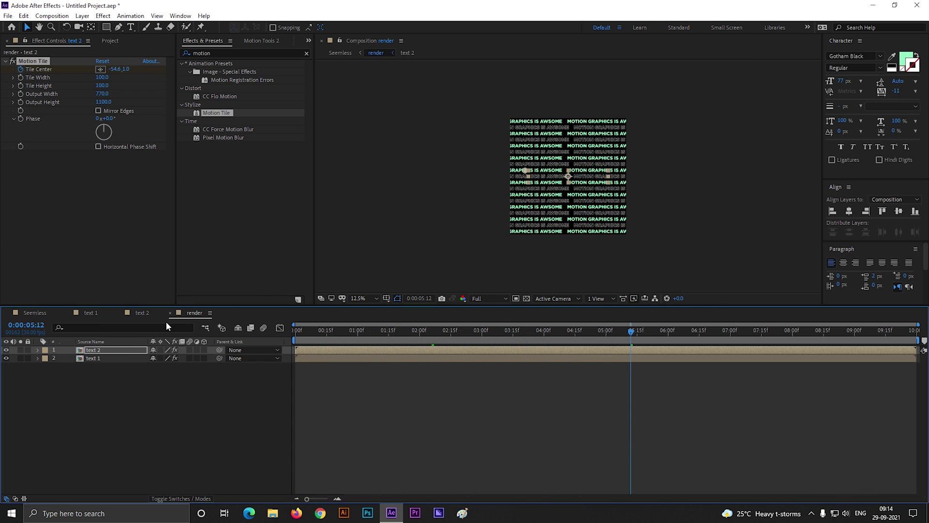
{"action": "left_click", "coordinate": [149, 317]}
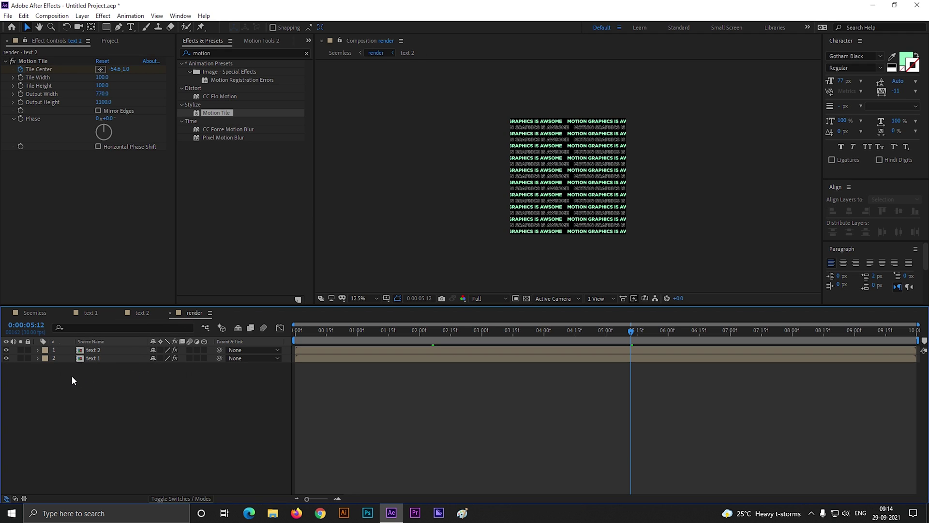
Step: Back in Seemless, select the render layer and search effects for 'cc c' to find CC Cylinder
{"action": "left_click", "coordinate": [44, 314]}
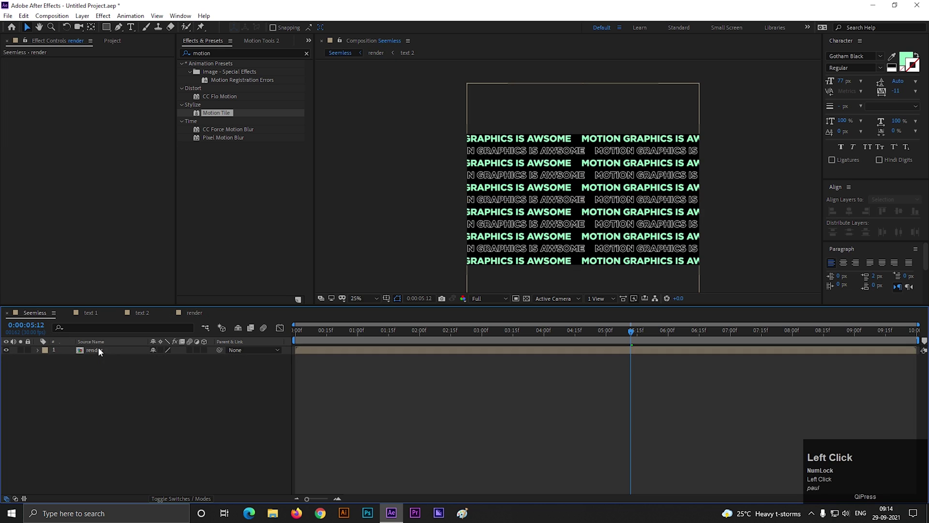
{"action": "scroll", "scroll_direction": "down", "scroll_amount": 3}
{"action": "scroll", "scroll_direction": "up", "scroll_amount": 3}
{"action": "left_click", "coordinate": [101, 370]}
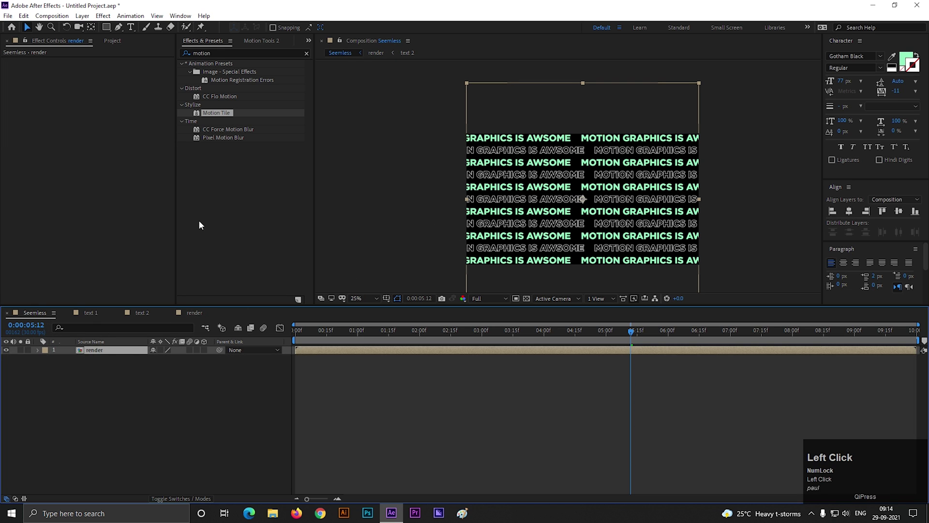
{"action": "key", "text": "c"}
{"action": "key", "text": "c"}
{"action": "key", "text": "space"}
{"action": "key", "text": "c"}
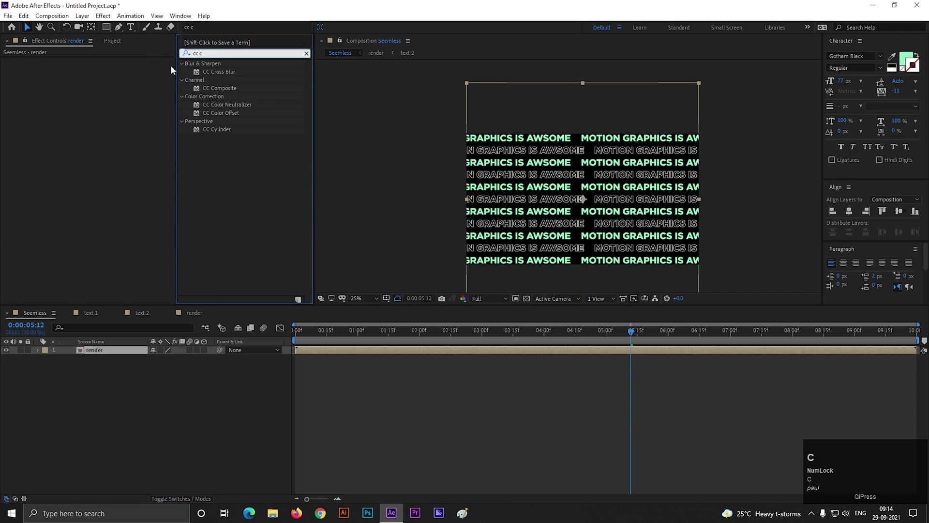
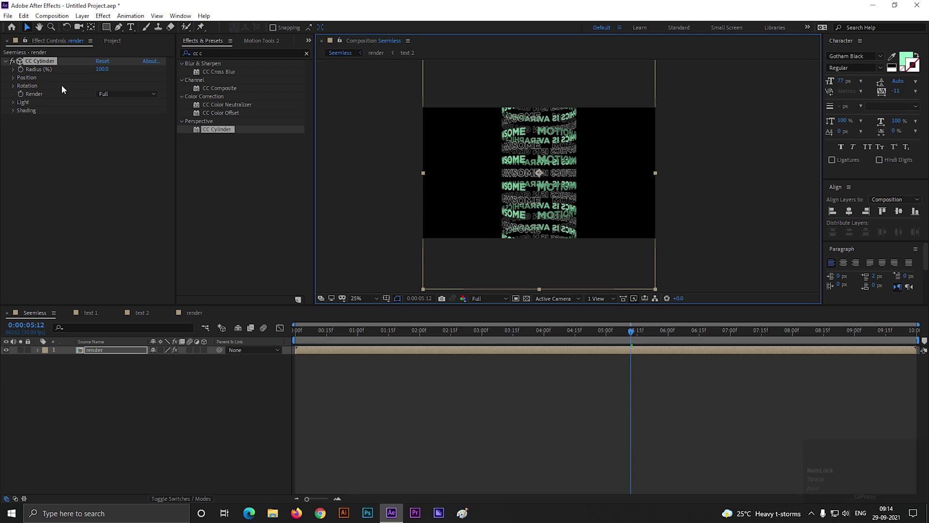
Step: Set CC Cylinder to render Outside only, move the layer left and begin renaming it
{"action": "left_click", "coordinate": [137, 96]}
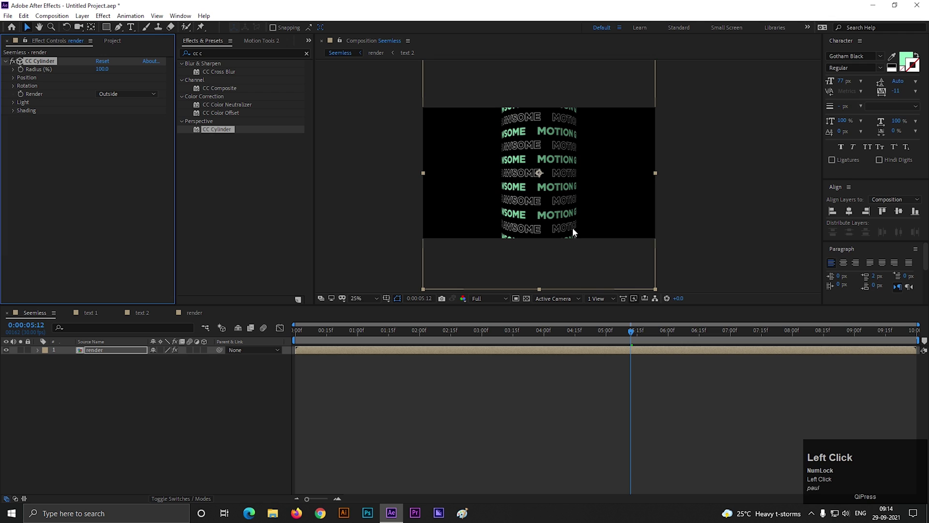
{"action": "left_click_drag", "start_coordinate": [629, 335], "coordinate": [119, 375]}
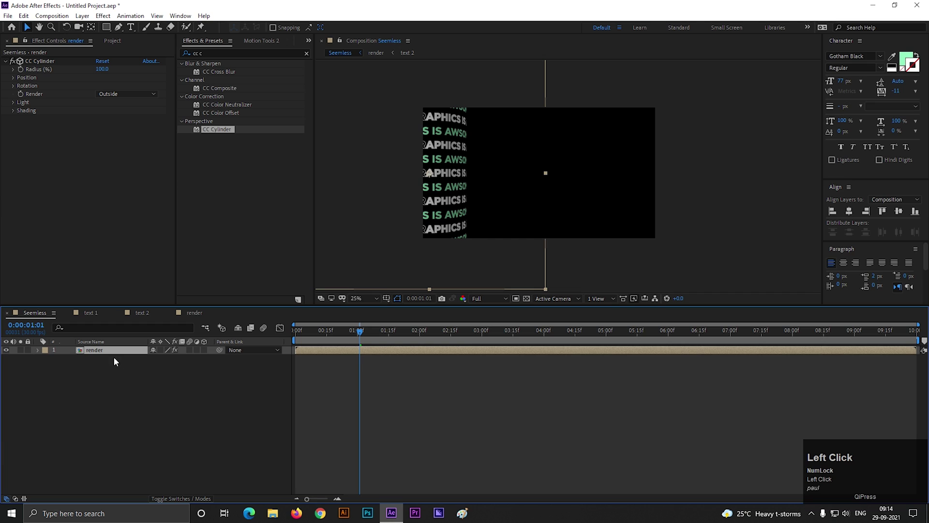
{"action": "right_click", "coordinate": [113, 355]}
{"action": "left_click", "coordinate": [134, 351]}
{"action": "key", "text": "space"}
Step: Finish naming the cylinder layer 'render out 1'
{"action": "type", "text": "out"}
{"action": "key", "text": "space"}
{"action": "key", "text": "1"}
{"action": "left_click", "coordinate": [131, 400]}
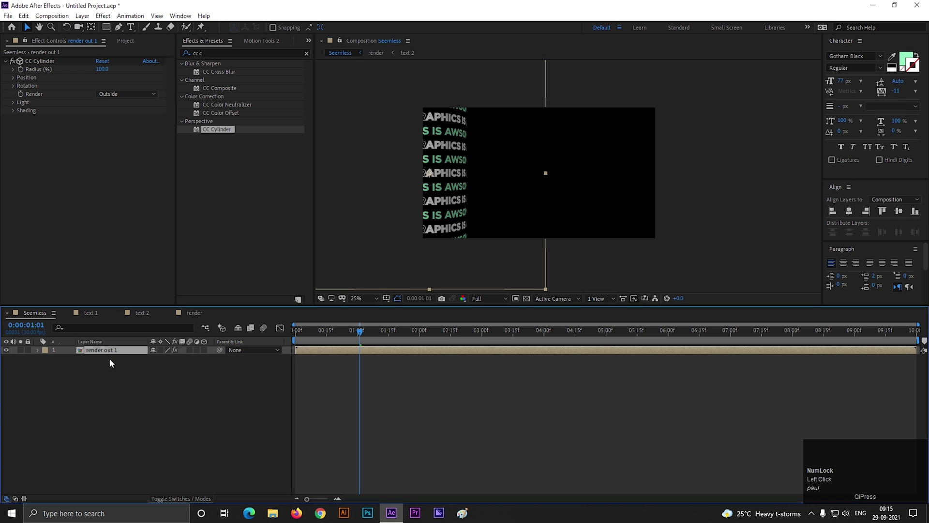
Step: Duplicate the layer and rename the copy 'render in 1'
{"action": "key", "text": "ctrl+d"}
{"action": "left_click", "coordinate": [116, 355]}
{"action": "right_click", "coordinate": [116, 354]}
{"action": "left_click", "coordinate": [140, 351]}
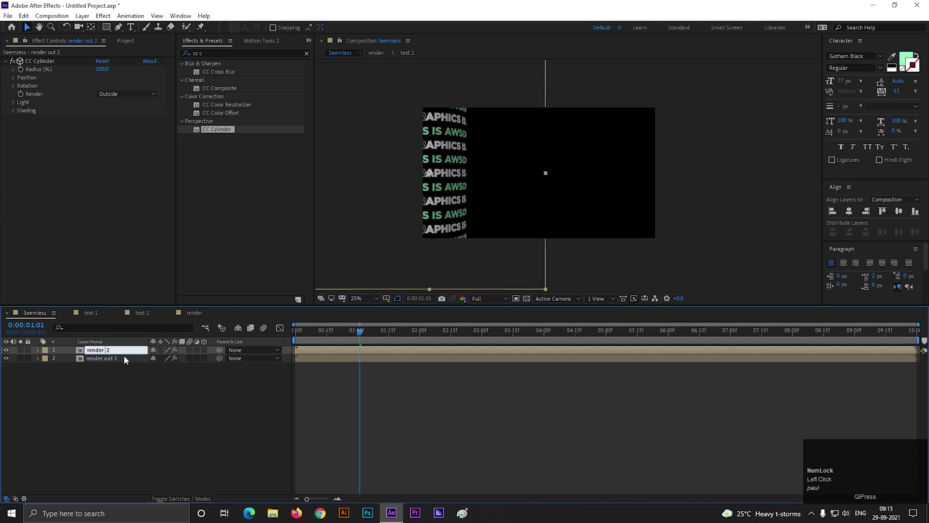
{"action": "type", "text": "in"}
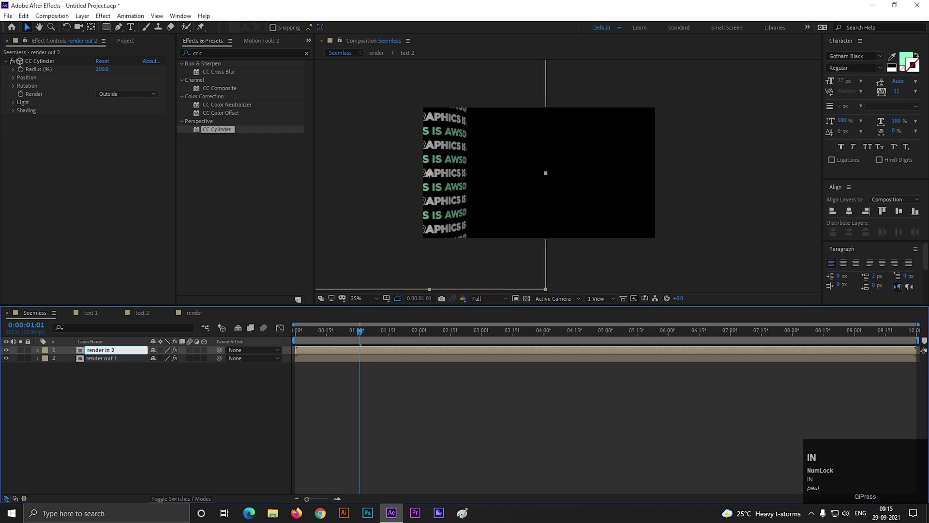
{"action": "key", "text": "Right"}
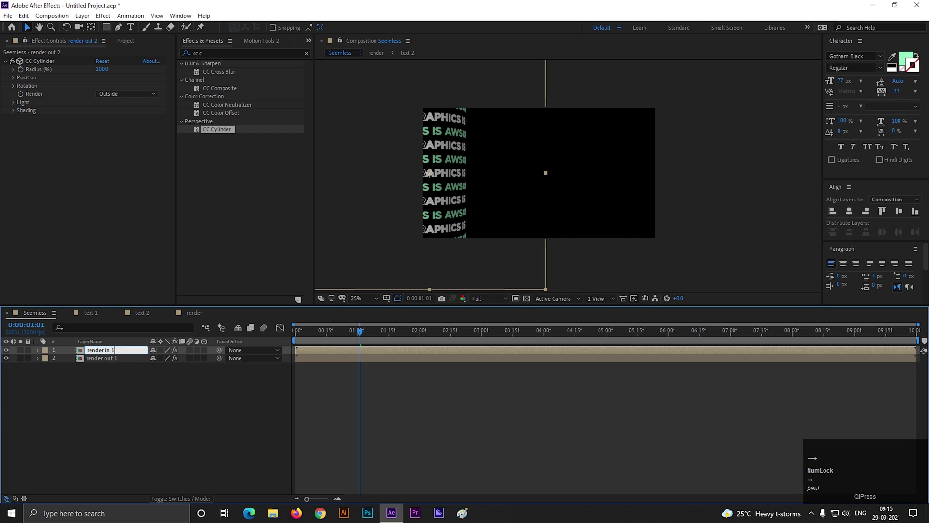
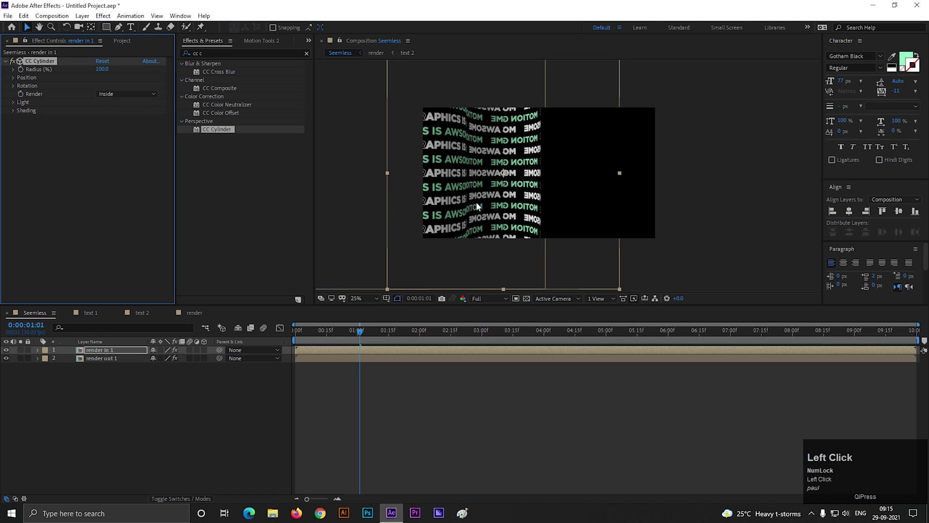
Step: Flip the render in 1 layer horizontally so its inside text reads correctly
{"action": "scroll", "scroll_direction": "up", "scroll_amount": 3}
{"action": "scroll", "scroll_direction": "down", "scroll_amount": 3}
{"action": "scroll", "scroll_direction": "up", "scroll_amount": 3}
{"action": "left_click", "coordinate": [102, 354]}
{"action": "right_click", "coordinate": [102, 354]}
{"action": "left_click", "coordinate": [143, 390]}
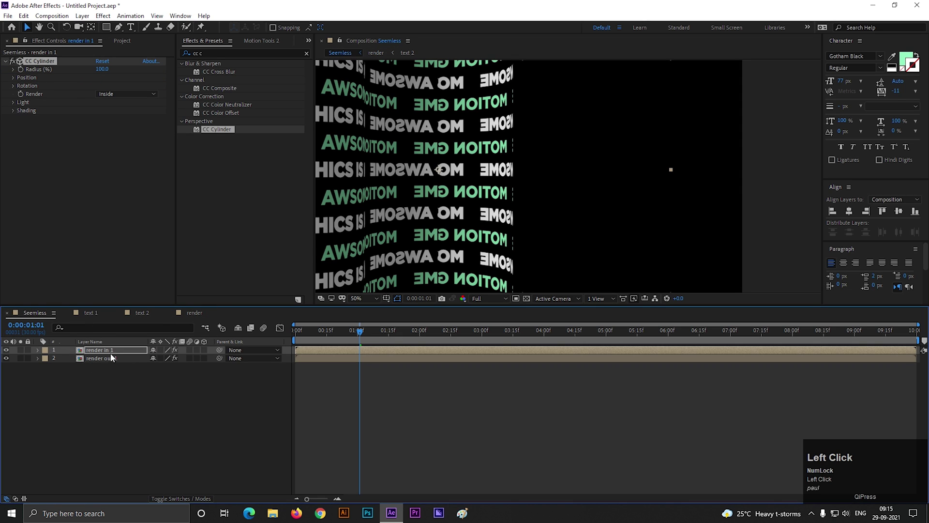
{"action": "right_click", "coordinate": [109, 354]}
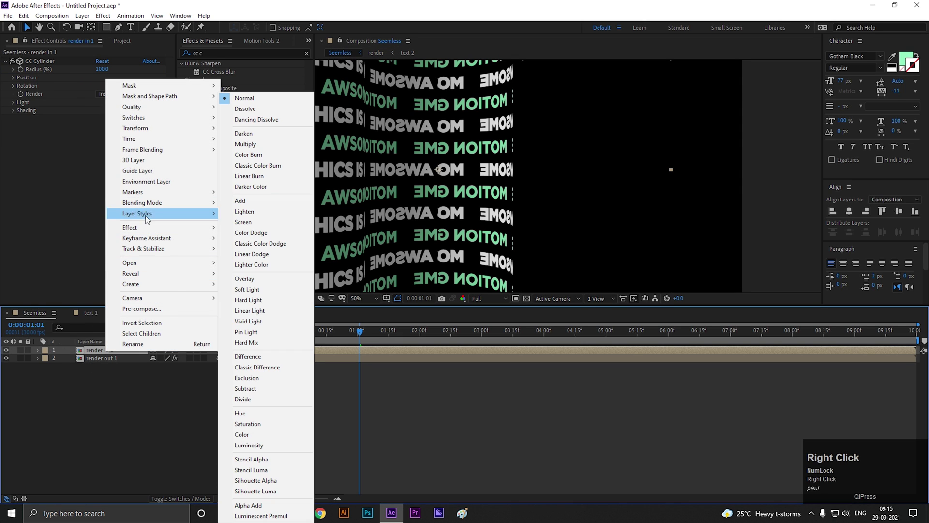
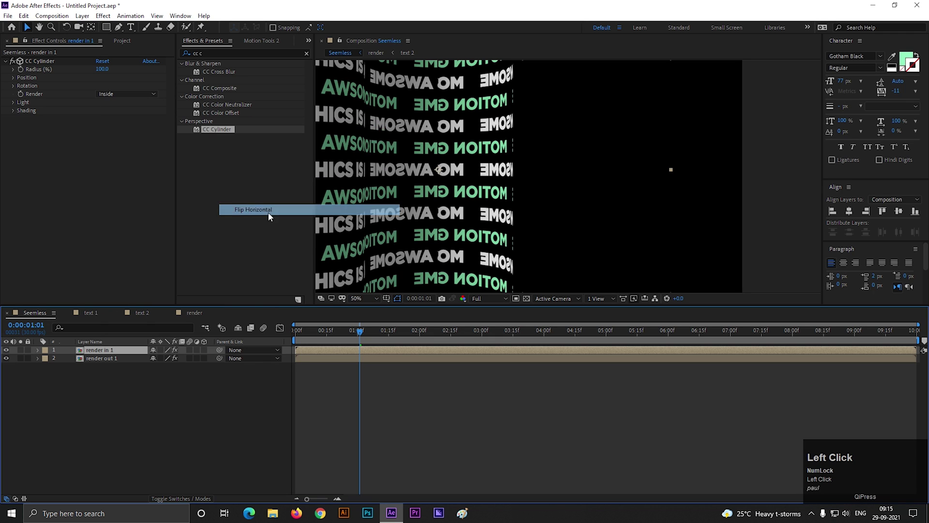
{"action": "scroll", "scroll_direction": "down", "scroll_amount": 3}
{"action": "scroll", "scroll_direction": "up", "scroll_amount": 3}
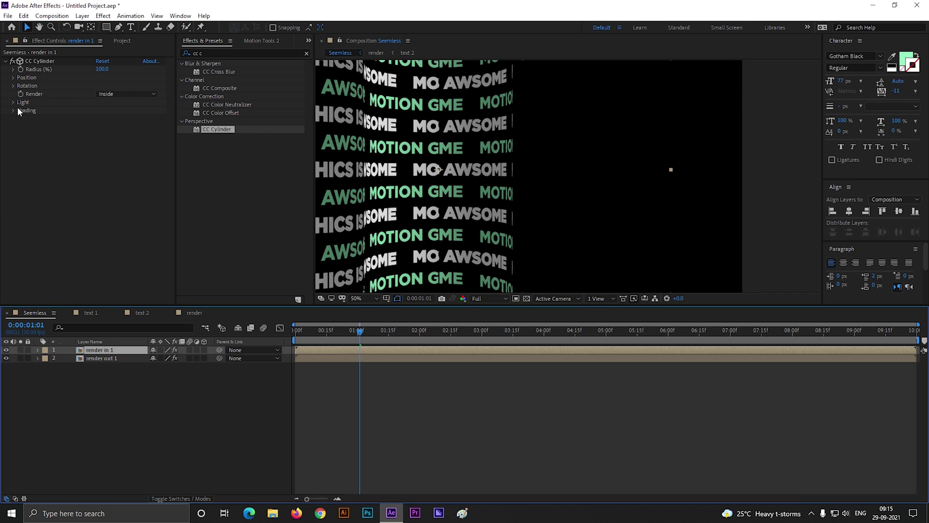
Step: Set the inside cylinder's Rotation Y to about 47° to line up the pattern
{"action": "left_click", "coordinate": [15, 90]}
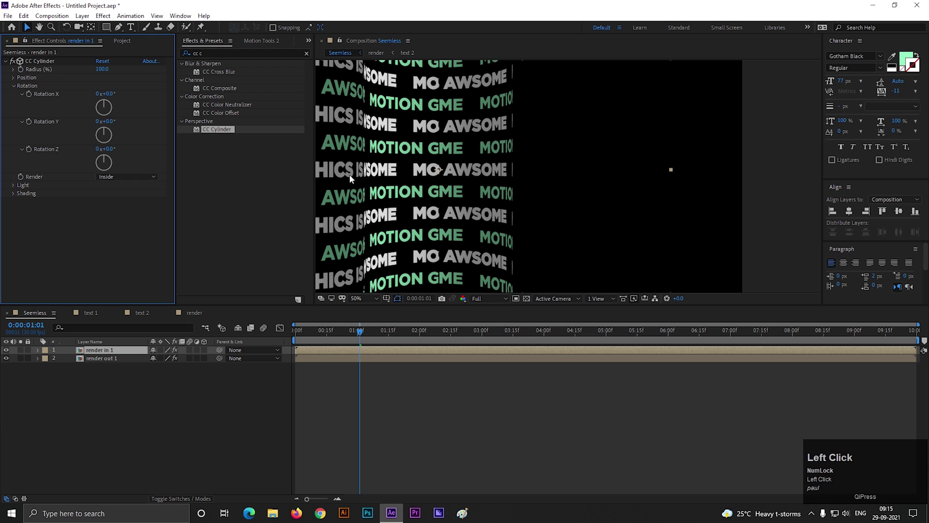
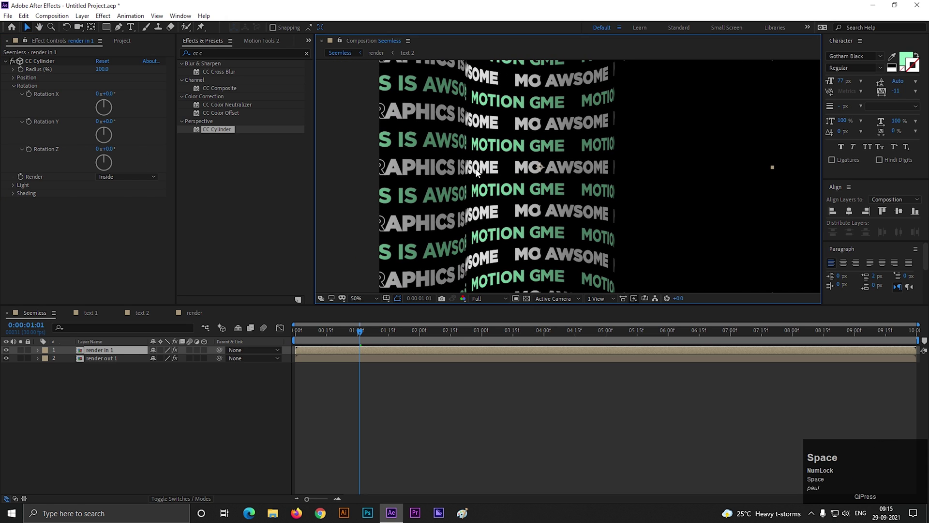
{"action": "left_click_drag", "start_coordinate": [107, 134], "coordinate": [585, 198]}
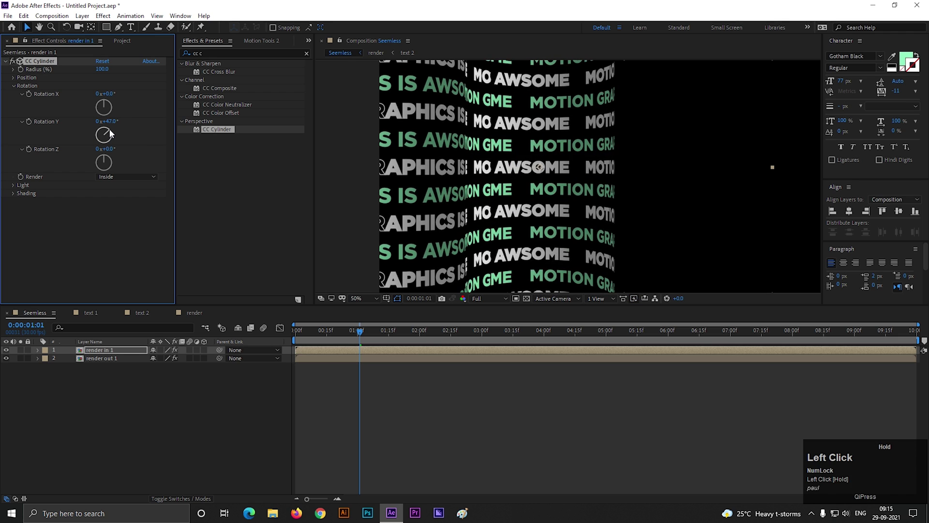
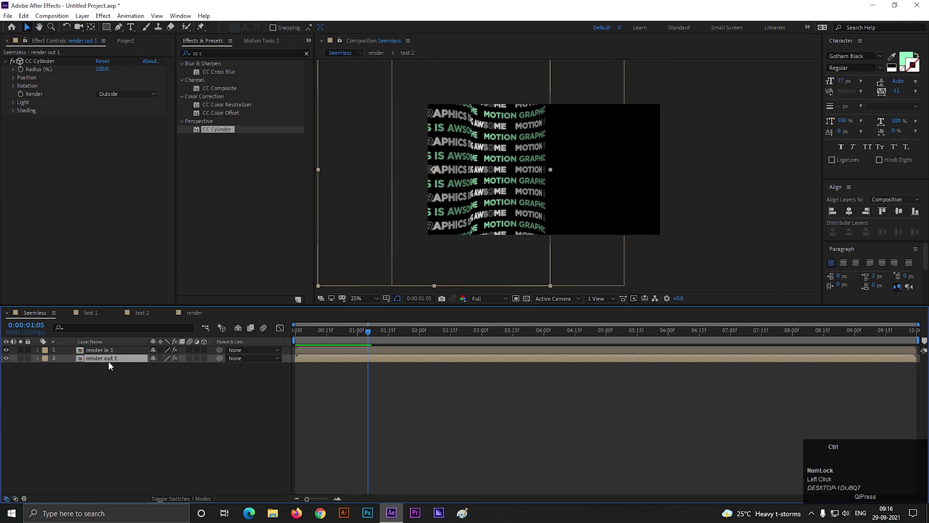
Step: Duplicate render out 1 and render in 1 with Ctrl+D and slide the copies right to extend the wave
{"action": "key", "text": "ctrl+d"}
{"action": "left_click_drag", "start_coordinate": [113, 363], "coordinate": [111, 360]}
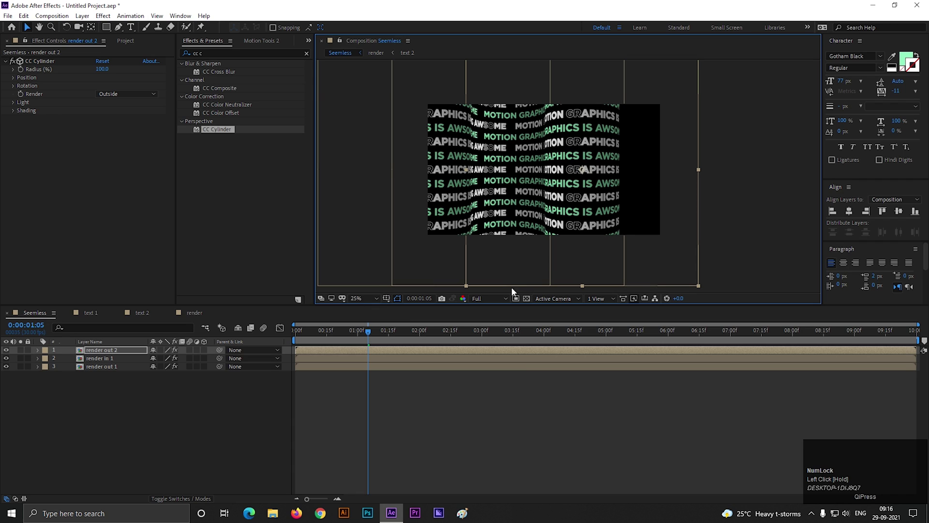
{"action": "key", "text": "ctrl+d"}
{"action": "left_click_drag", "start_coordinate": [124, 364], "coordinate": [371, 333]}
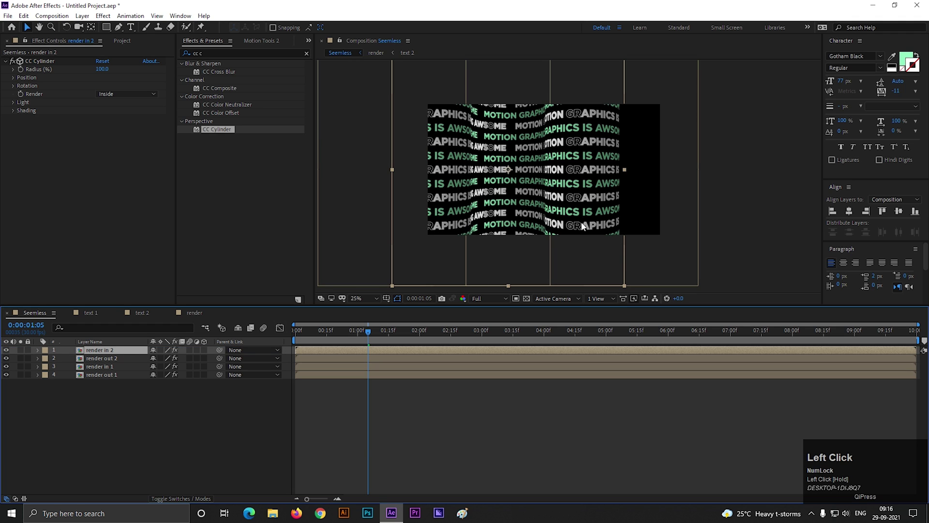
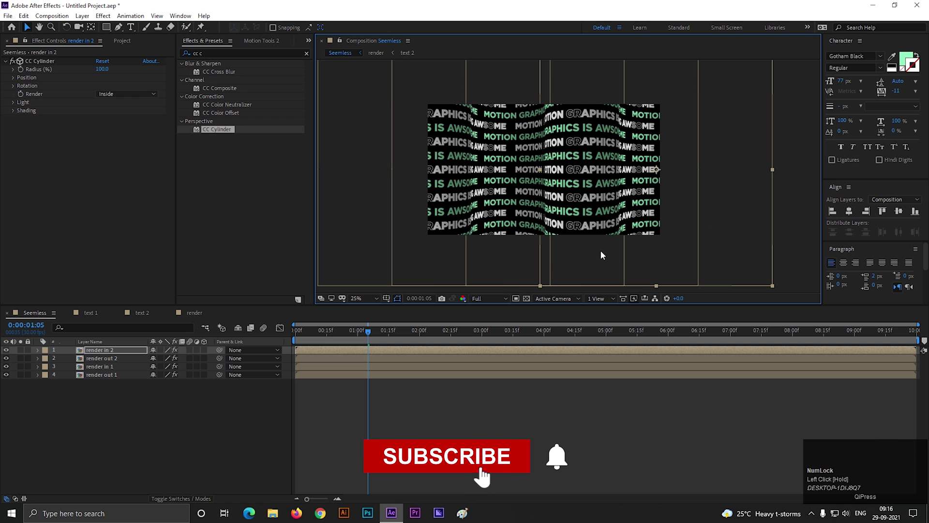
{"action": "left_click_drag", "start_coordinate": [300, 343], "coordinate": [470, 347]}
{"action": "scroll", "scroll_direction": "up", "scroll_amount": 3}
{"action": "left_click", "coordinate": [125, 132]}
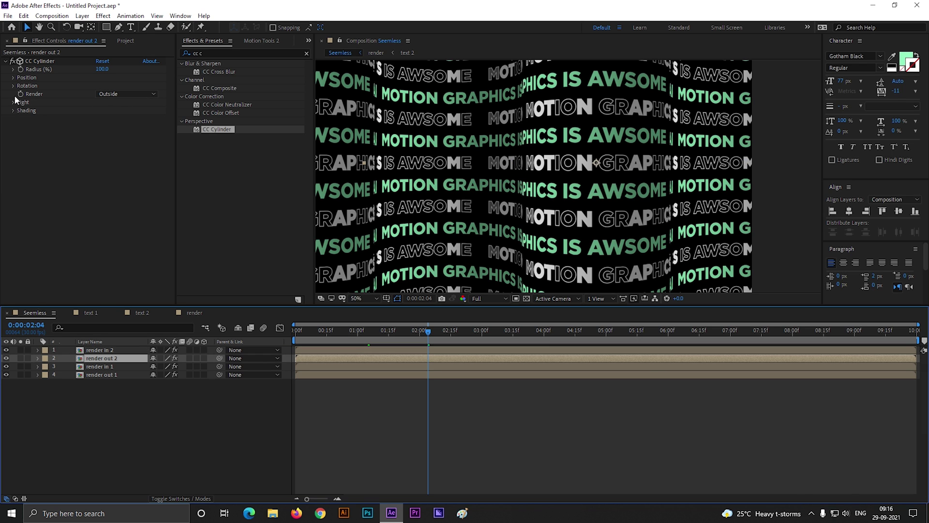
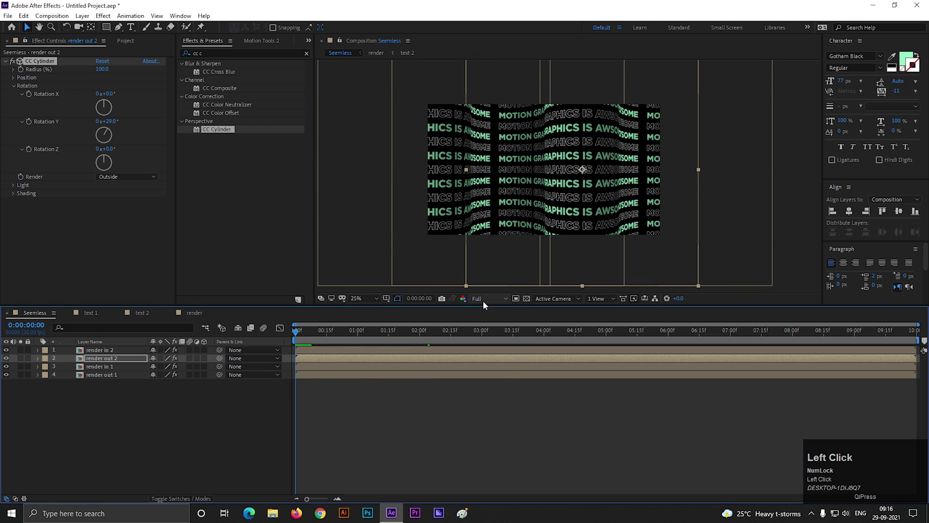
Step: Drop the viewer to Half resolution and tune Light Direction and Shading on render out 2
{"action": "key", "text": "space"}
{"action": "left_click", "coordinate": [310, 335]}
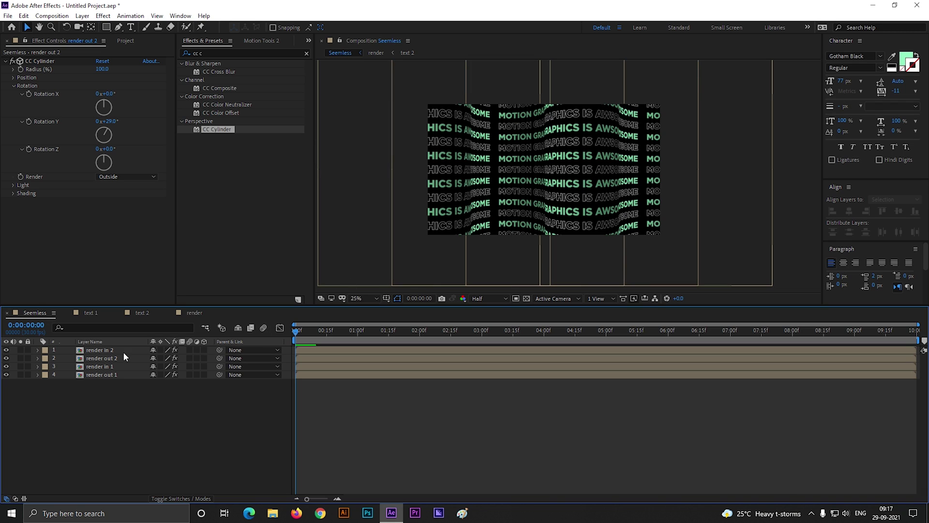
{"action": "left_click_drag", "start_coordinate": [103, 360], "coordinate": [607, 168]}
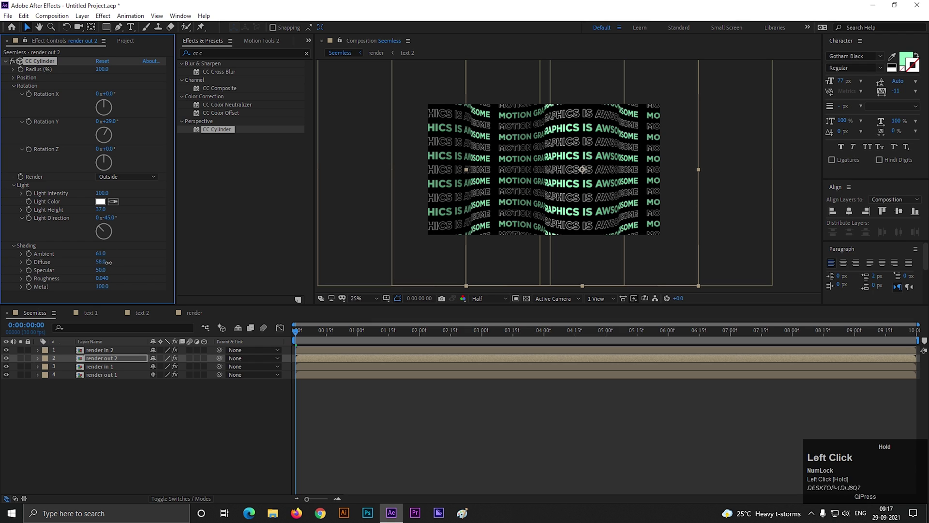
{"action": "scroll", "scroll_direction": "up", "scroll_amount": 3}
{"action": "scroll", "scroll_direction": "down", "scroll_amount": 3}
{"action": "left_click_drag", "start_coordinate": [107, 233], "coordinate": [170, 417]}
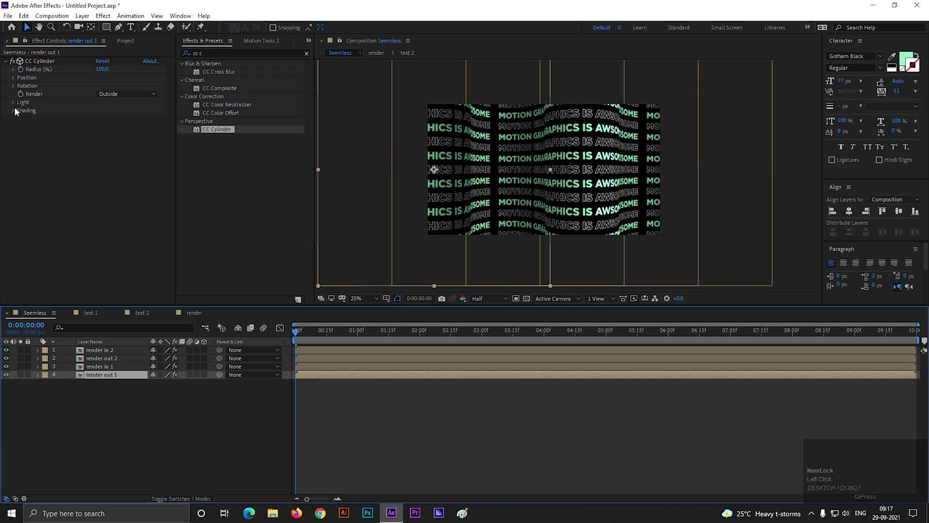
Step: Set render out 1's CC Cylinder Ambient to 64 and Diffuse to 65, then preview from the start
{"action": "left_click", "coordinate": [17, 108]}
{"action": "left_click_drag", "start_coordinate": [18, 163], "coordinate": [318, 346]}
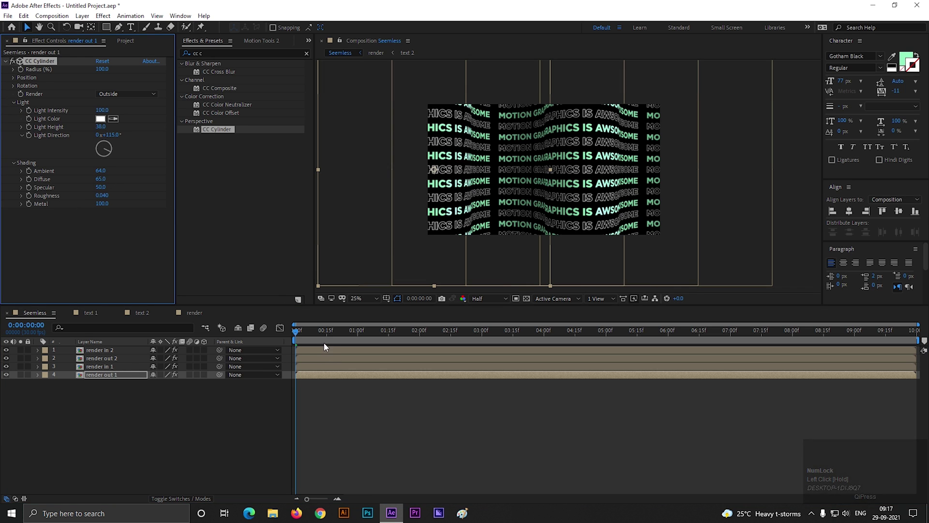
{"action": "left_click_drag", "start_coordinate": [299, 334], "coordinate": [122, 420]}
Step: Create Null 1 parenting the four render layers and rotate it to about −21.8°
{"action": "right_click", "coordinate": [117, 423]}
{"action": "left_click", "coordinate": [157, 316]}
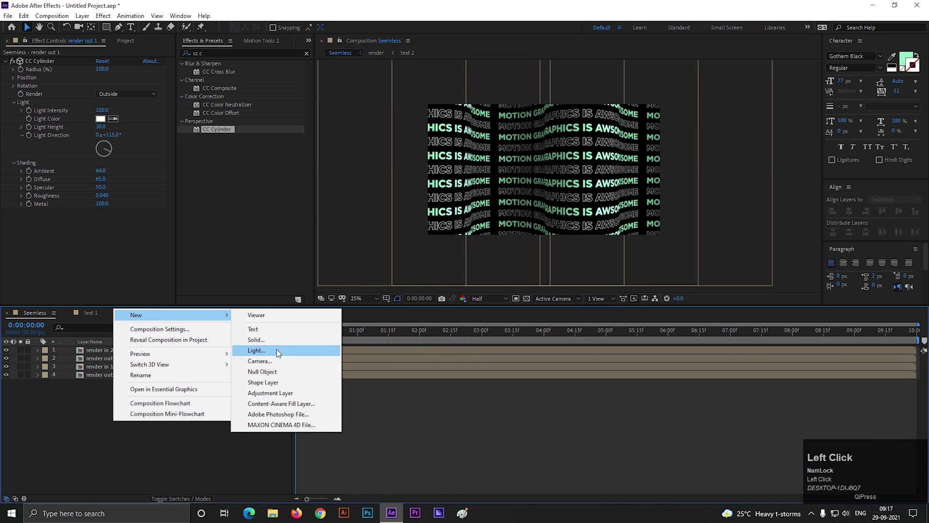
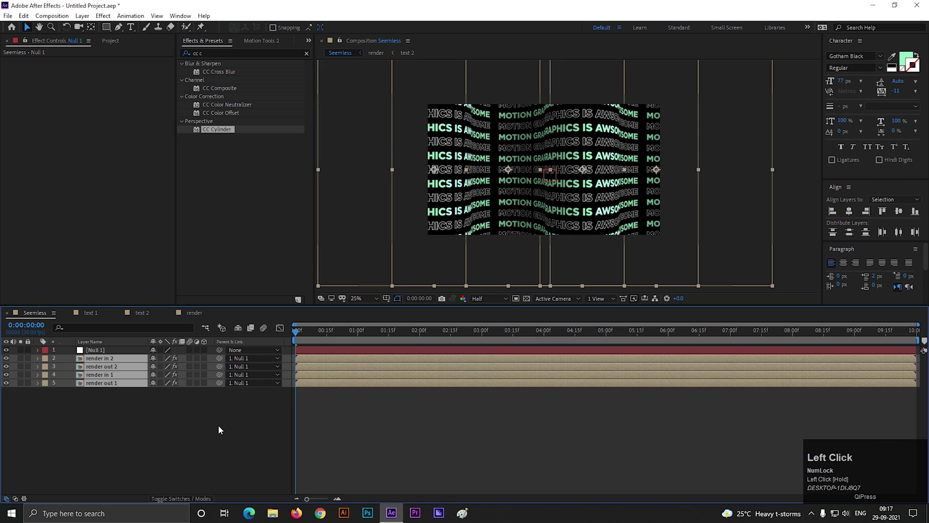
{"action": "left_click", "coordinate": [179, 420]}
{"action": "key", "text": "r"}
{"action": "left_click_drag", "start_coordinate": [170, 360], "coordinate": [190, 434]}
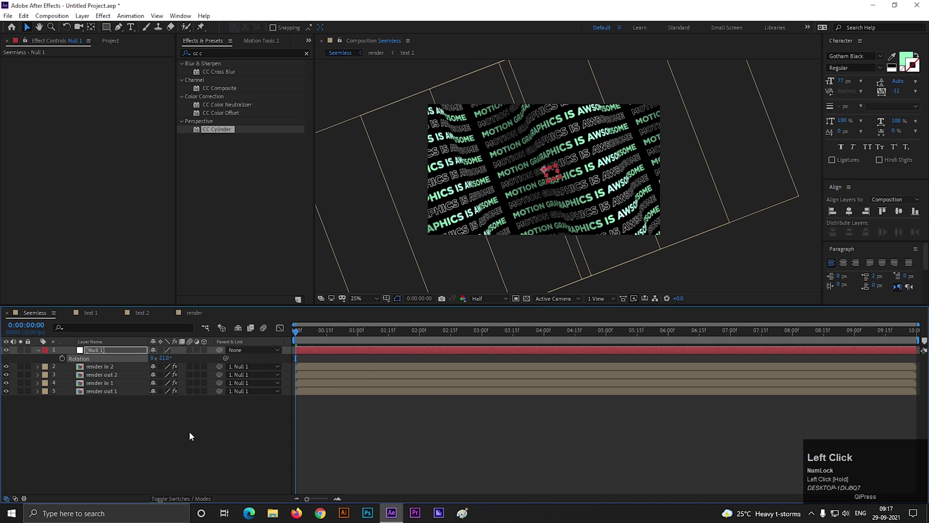
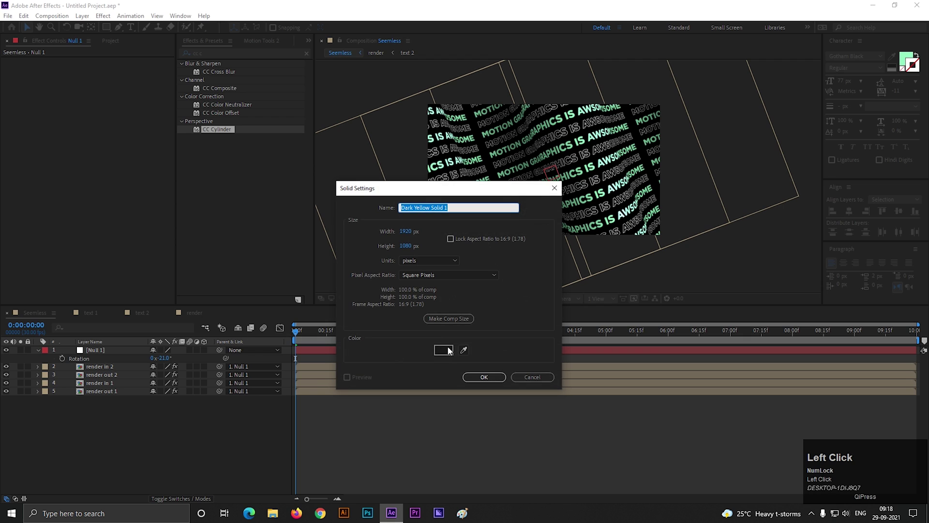
Step: Create the BG solid, move it to the bottom of the stack and play the composition
{"action": "key", "text": "Return"}
{"action": "left_click_drag", "start_coordinate": [100, 353], "coordinate": [286, 399]}
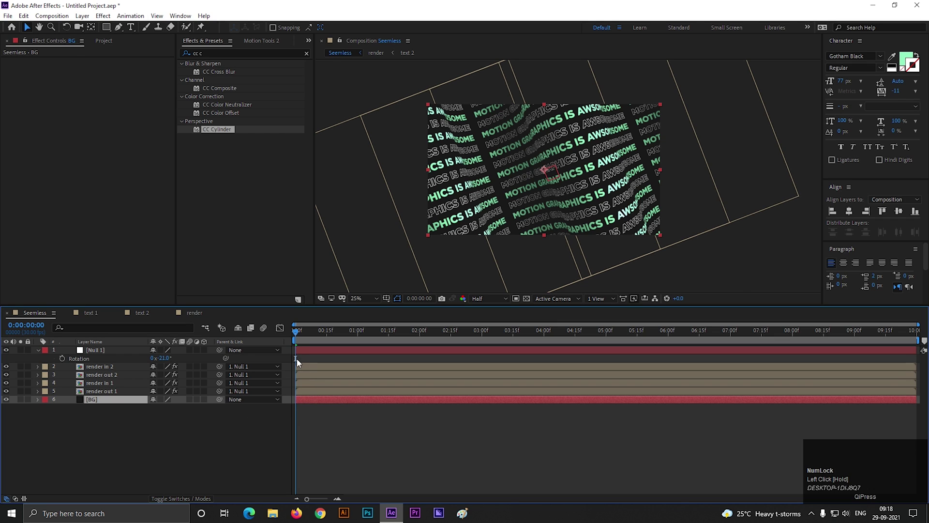
{"action": "key", "text": "space"}
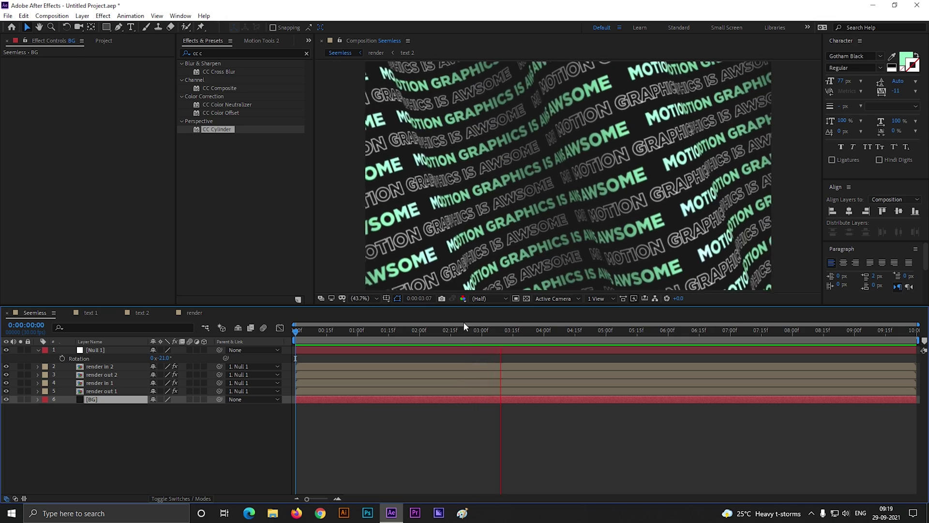
{"action": "scroll", "scroll_direction": "down", "scroll_amount": 3}
{"action": "left_click", "coordinate": [522, 217]}
{"action": "scroll", "scroll_direction": "down", "scroll_amount": 3}
{"action": "left_click", "coordinate": [467, 338]}
Step: Replay the tilted wavy headline wall from a later point in time
{"action": "key", "text": "space"}
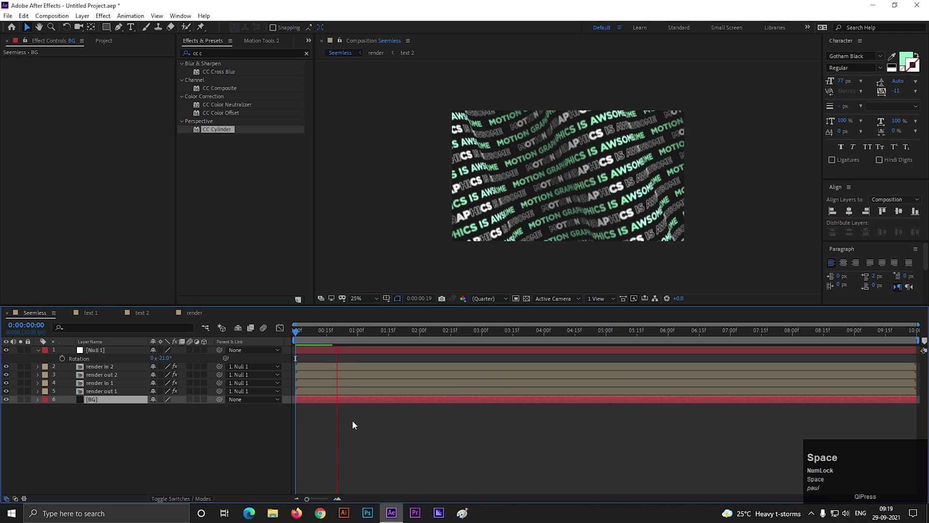
{"action": "key", "text": "space"}
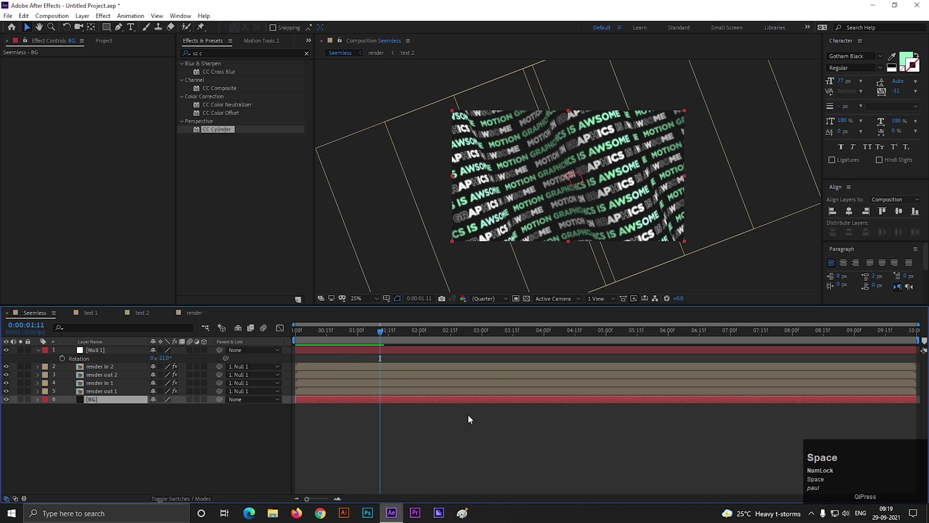
{"action": "left_click", "coordinate": [498, 304]}
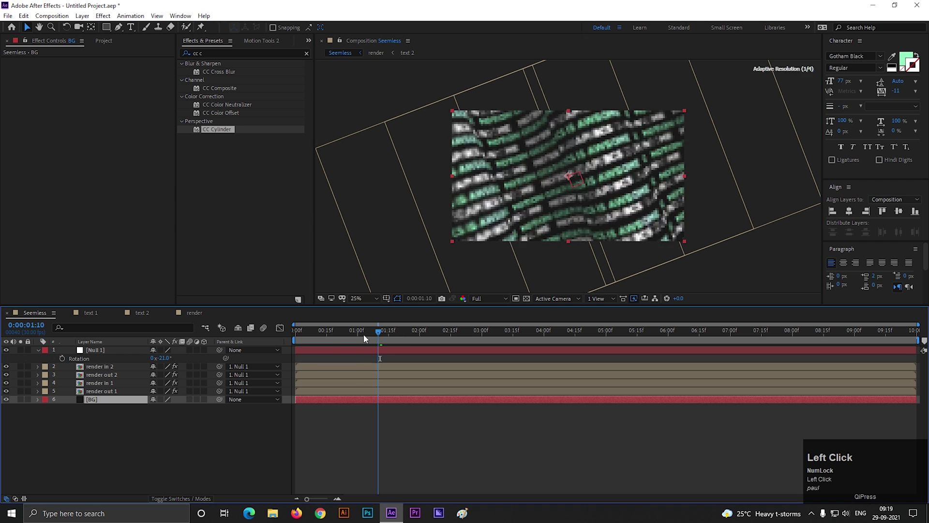
{"action": "key", "text": "space"}
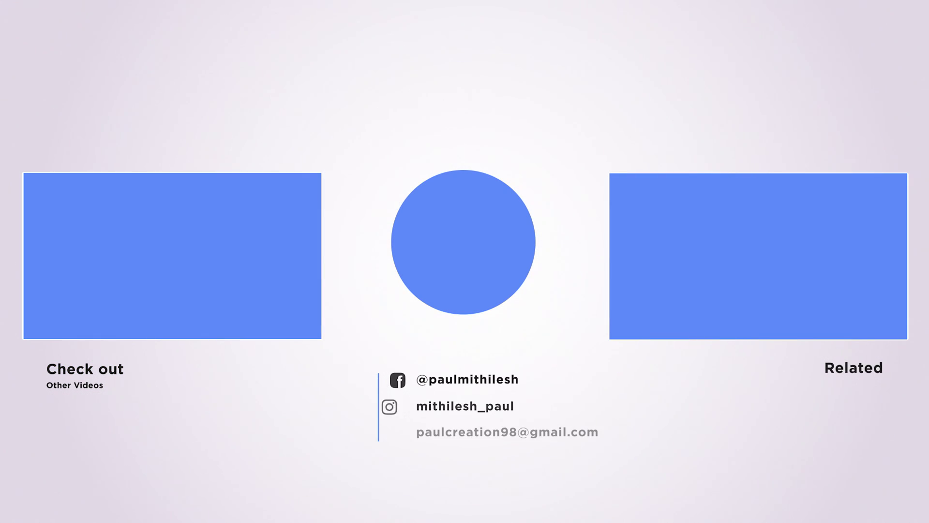